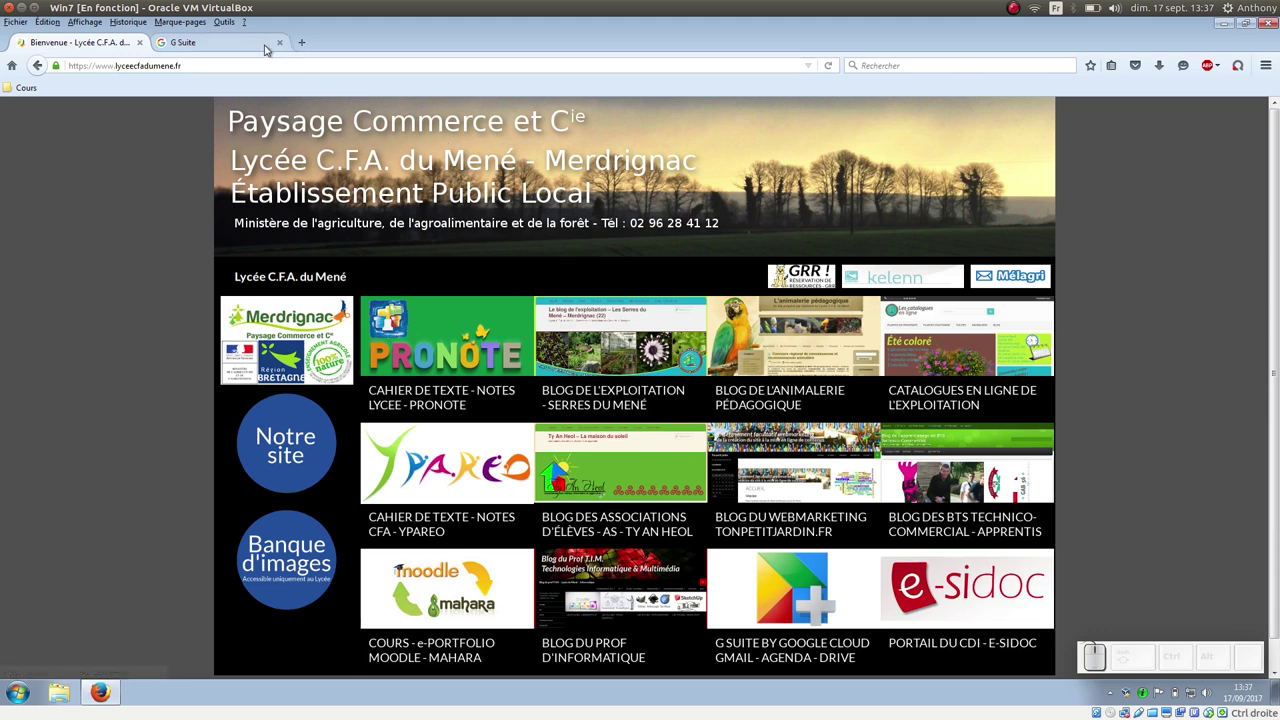
- Launch Google Maps from the G Suite apps grid in a new tab
click(253, 44)
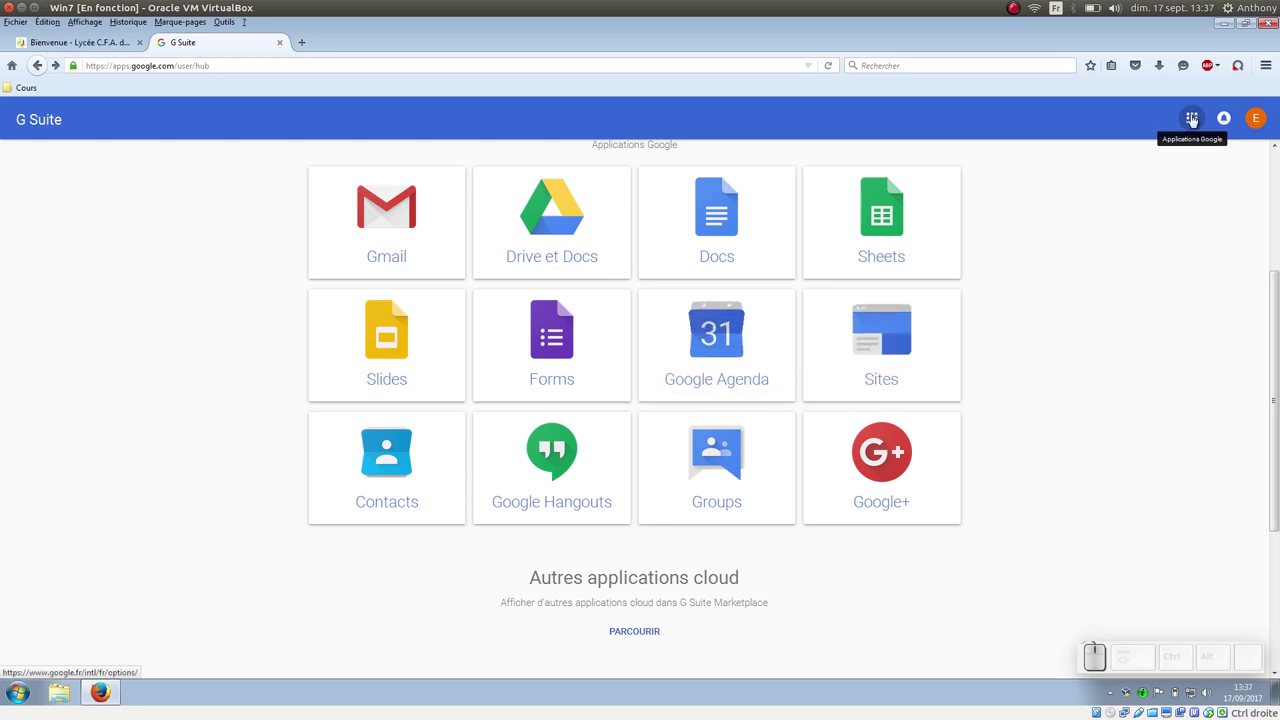
click(1198, 121)
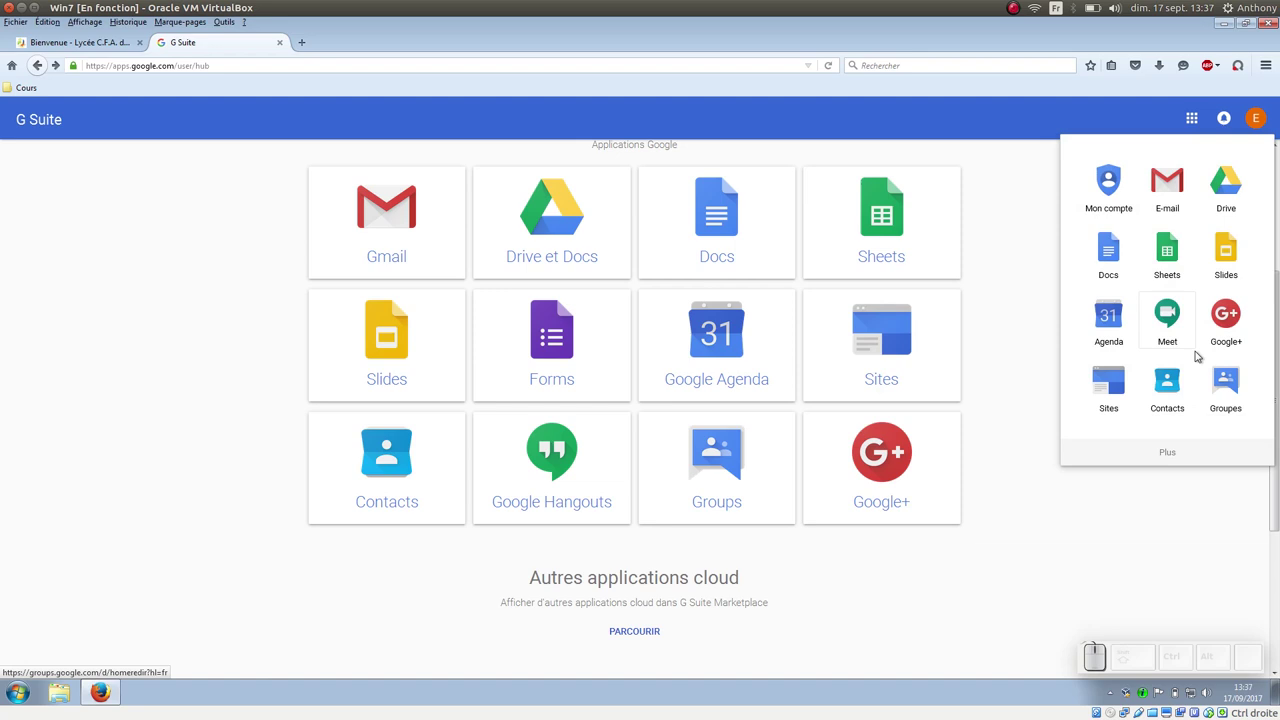
scroll(down, 3)
scroll(down, 3)
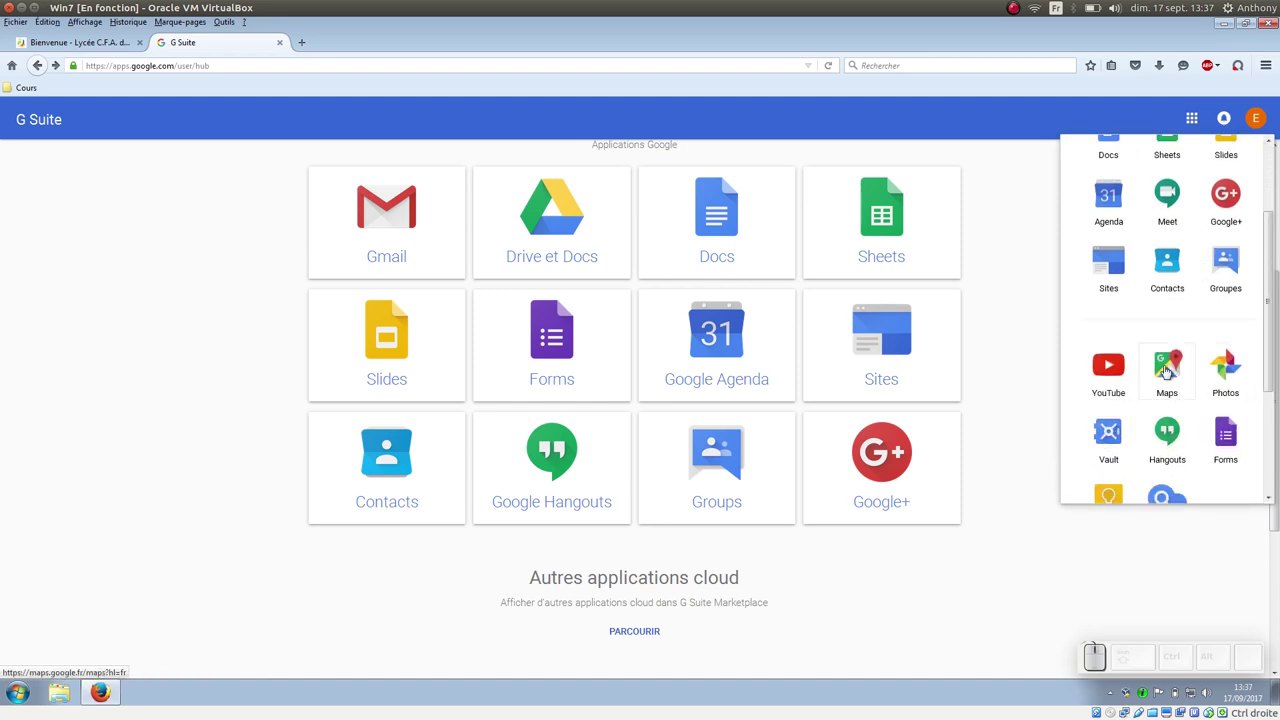
click(1175, 371)
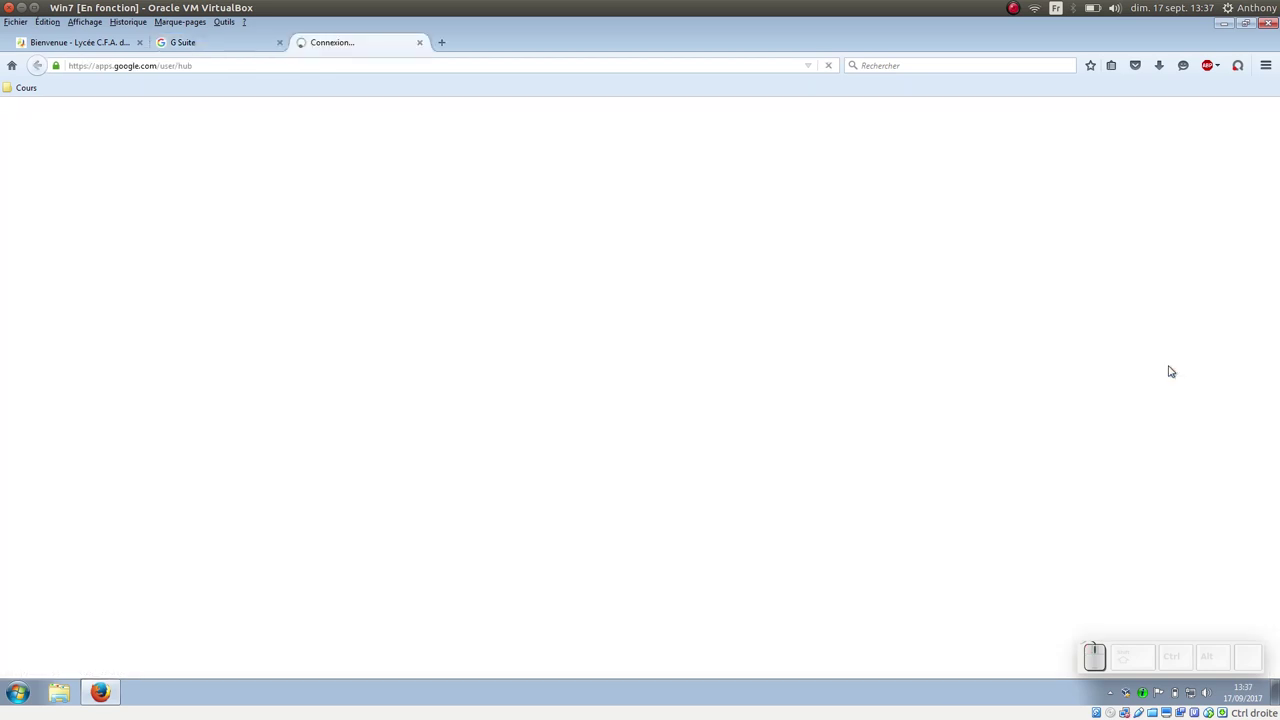
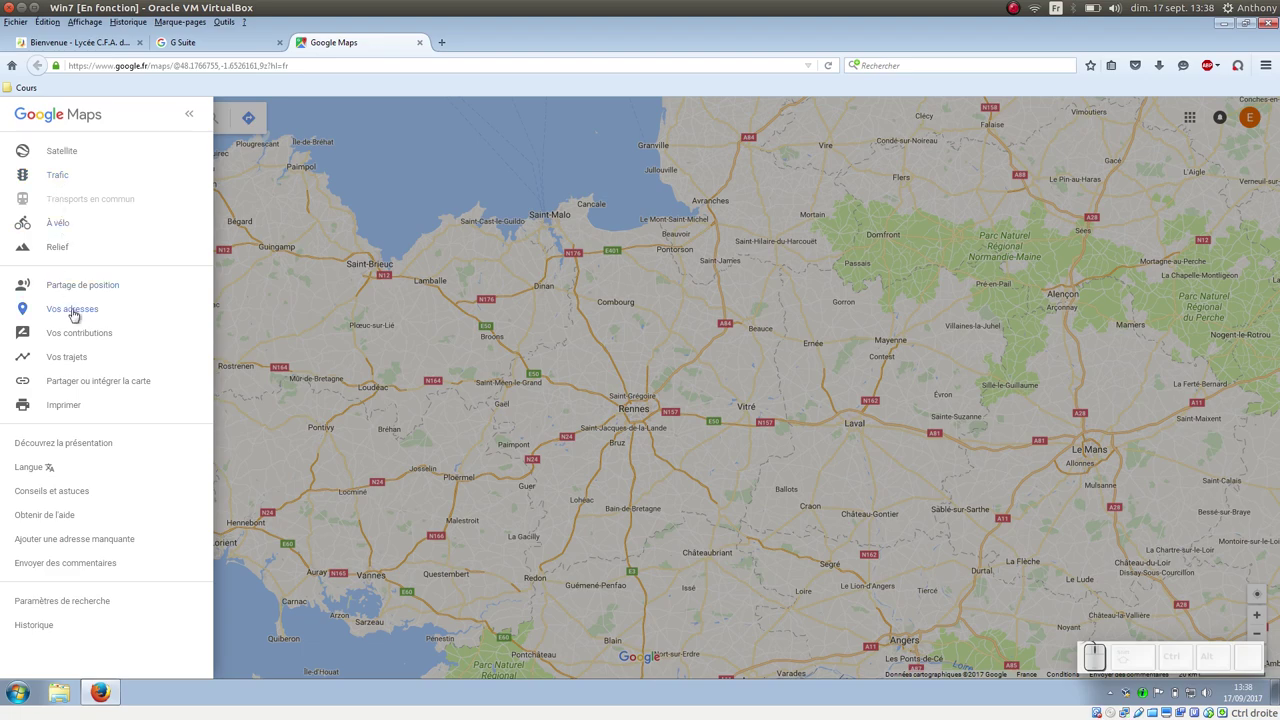
- Create a new custom map from the Cartes tab of Vos adresses
click(78, 314)
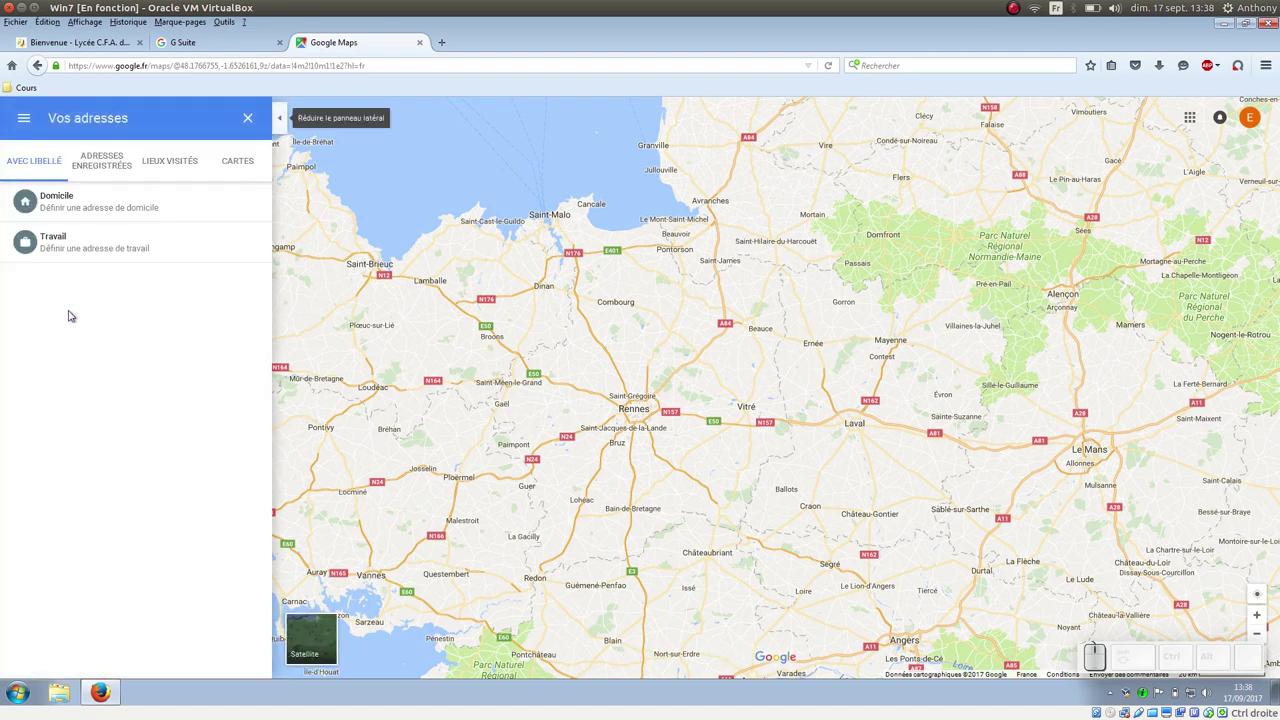
click(243, 172)
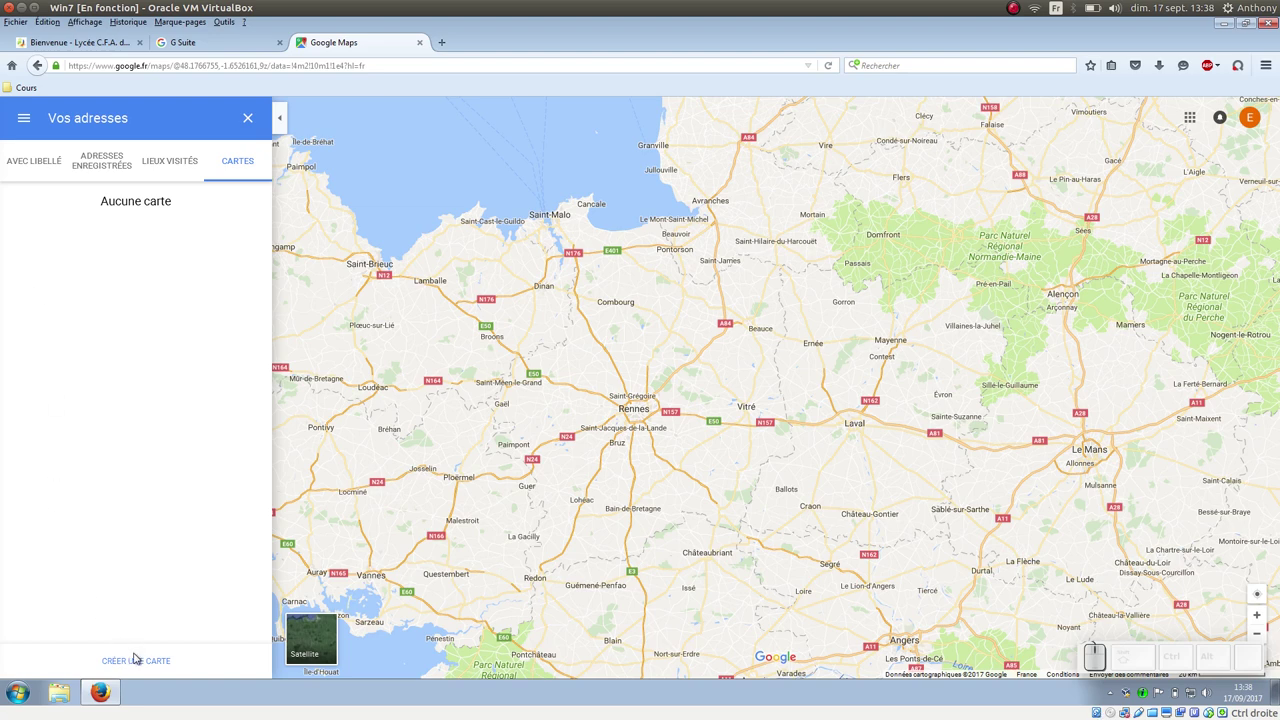
click(151, 664)
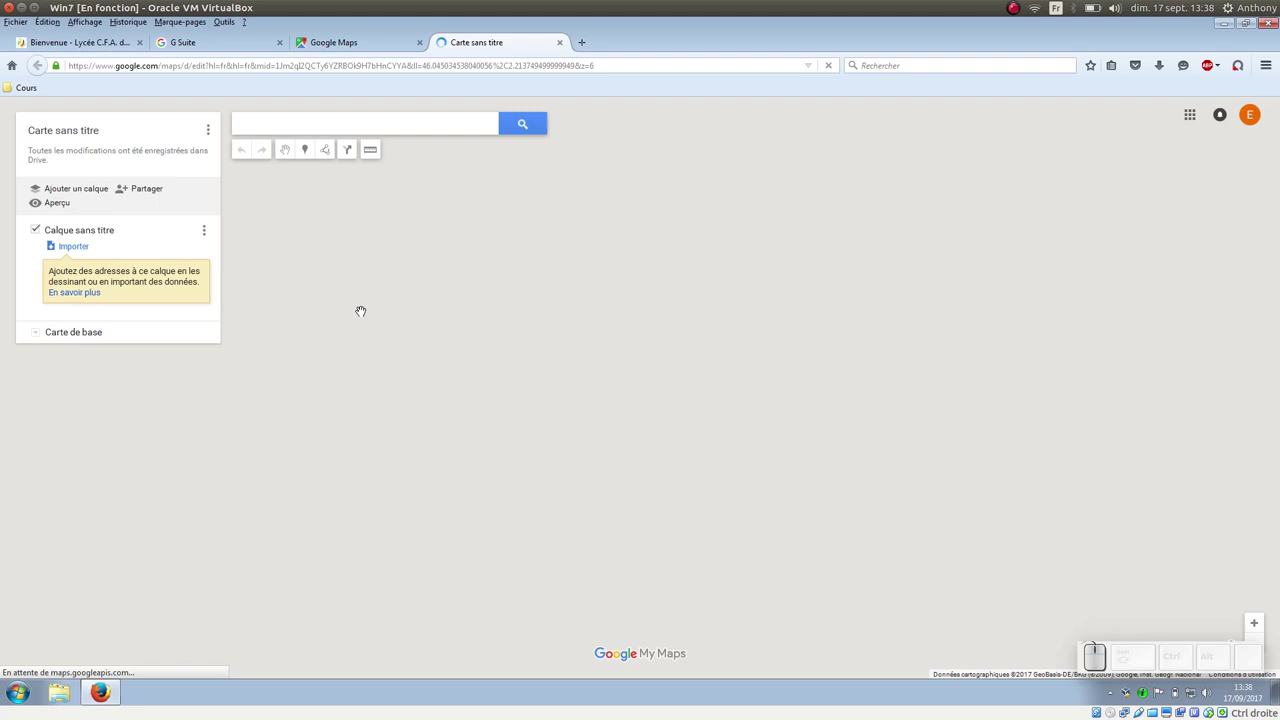
- Title the map 'Zone de challandise' with description 'BEPA Rénové'
click(105, 136)
click(101, 136)
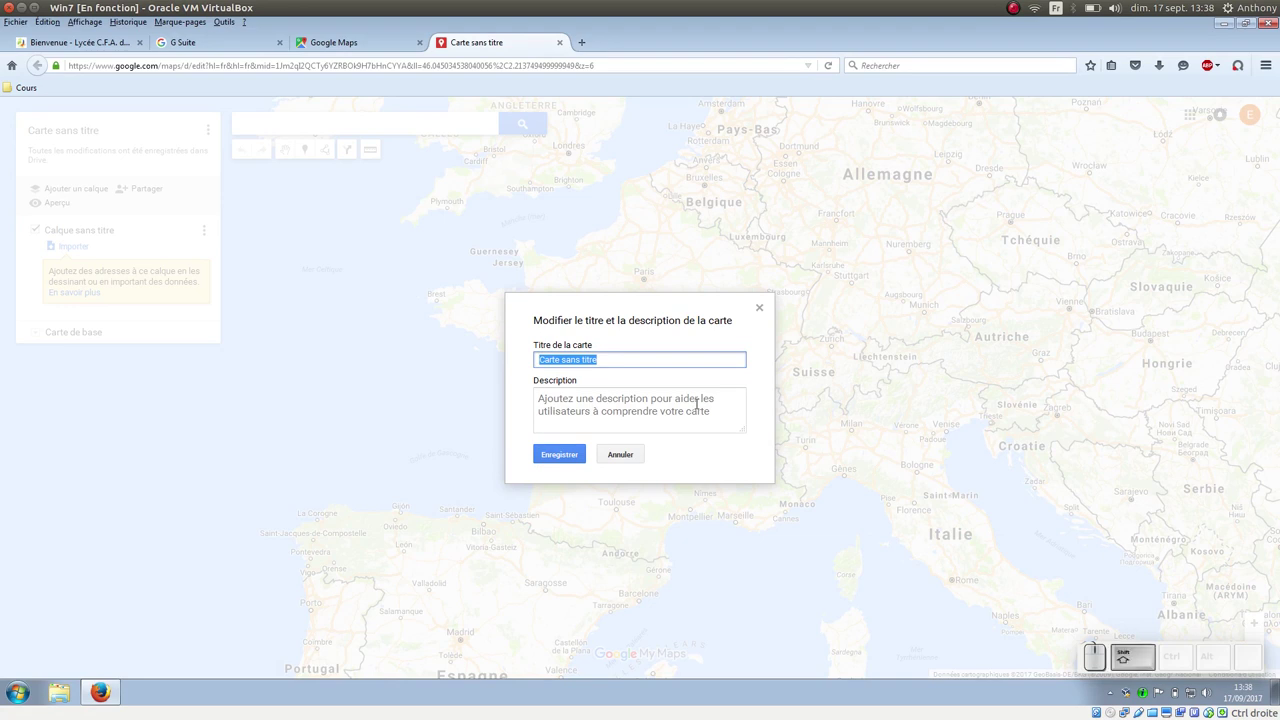
key(space)
key(shift+space)
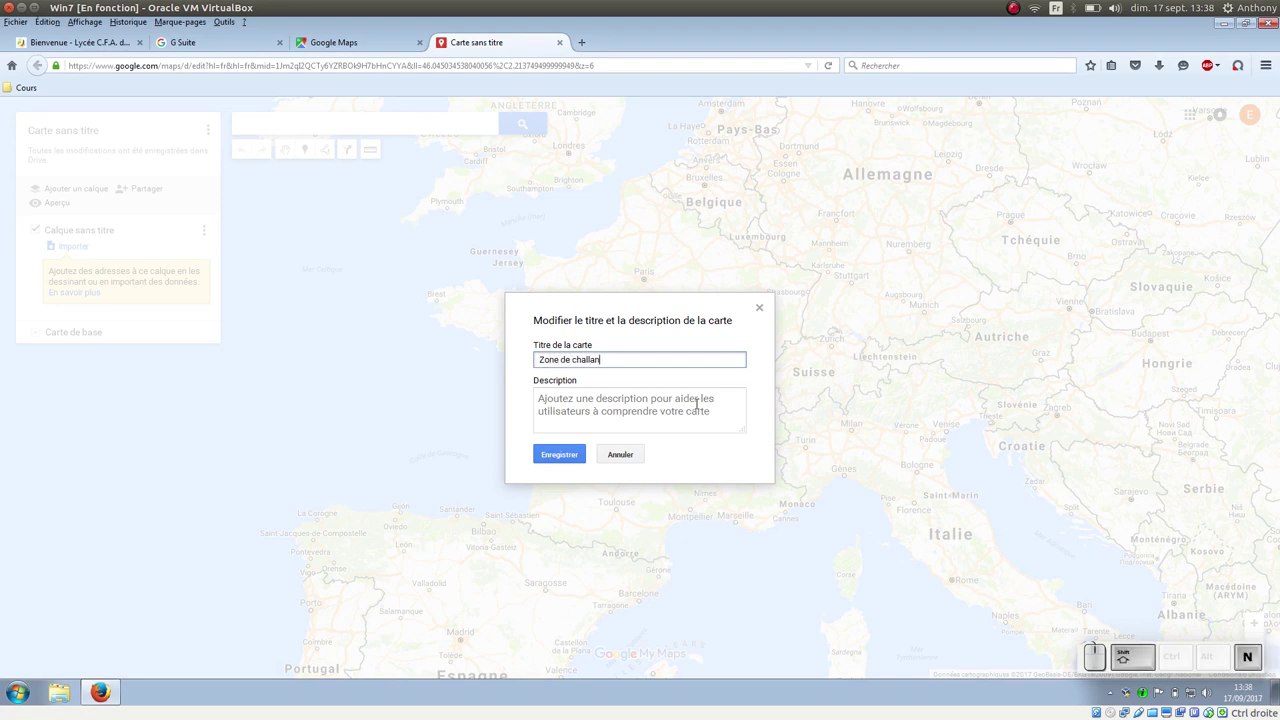
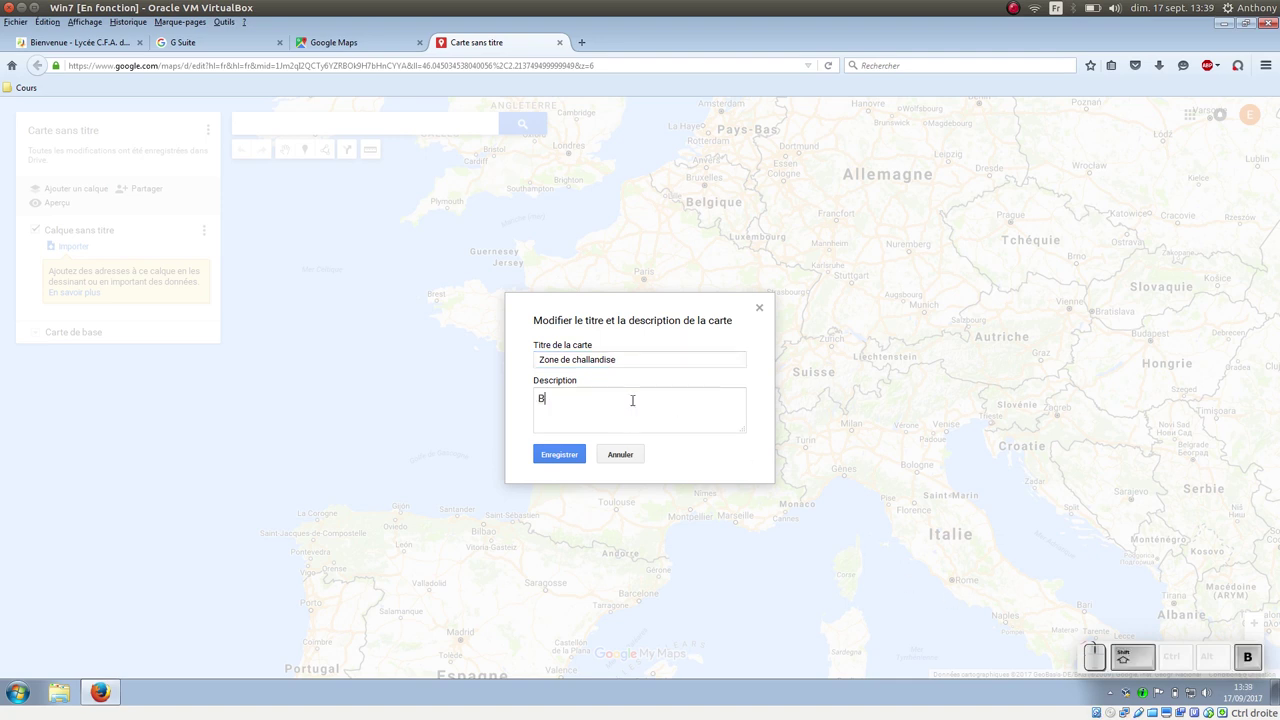
key(shift+space)
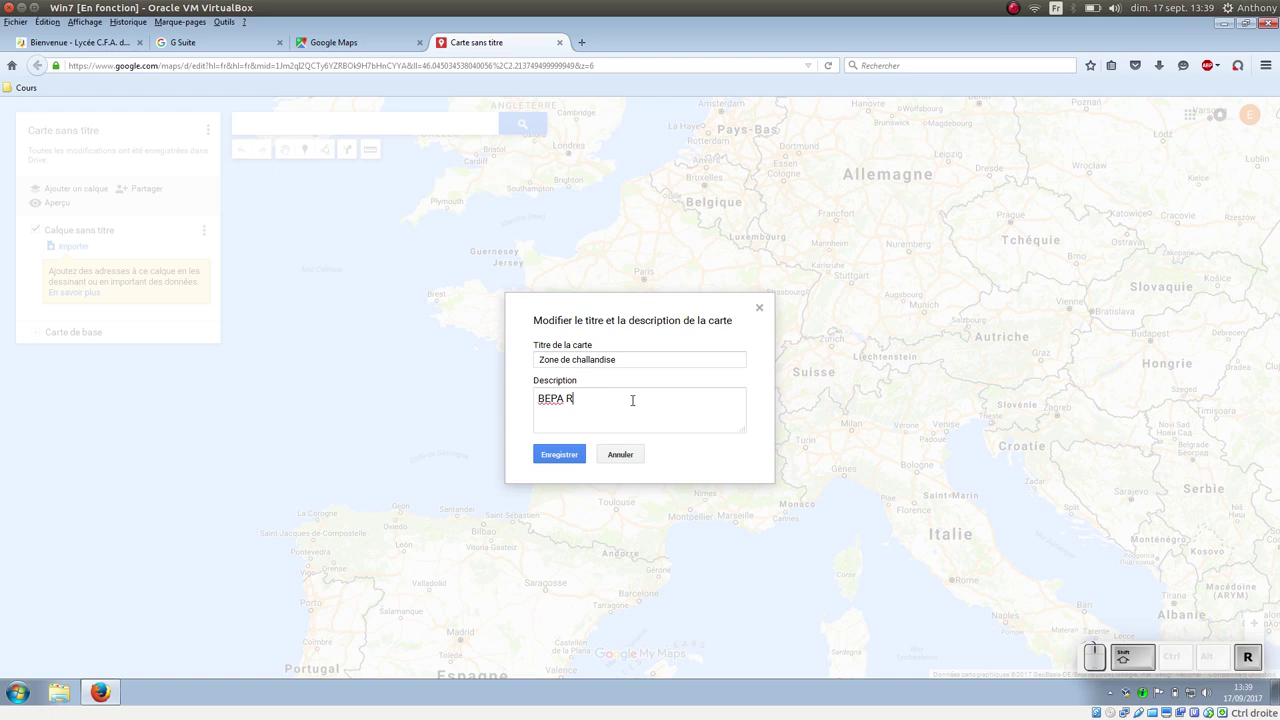
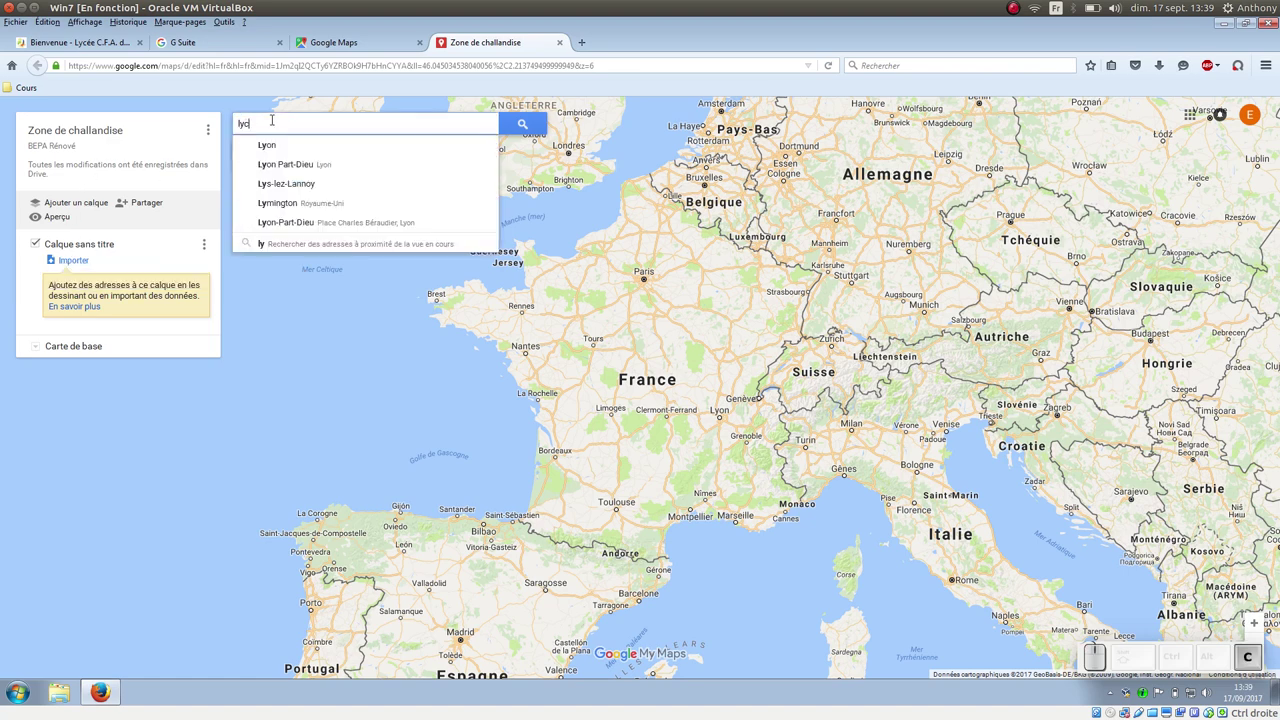
- Search 'lycée du Mené' and add Lycée & C.F.A. du Mené to the map
key(space)
key(space)
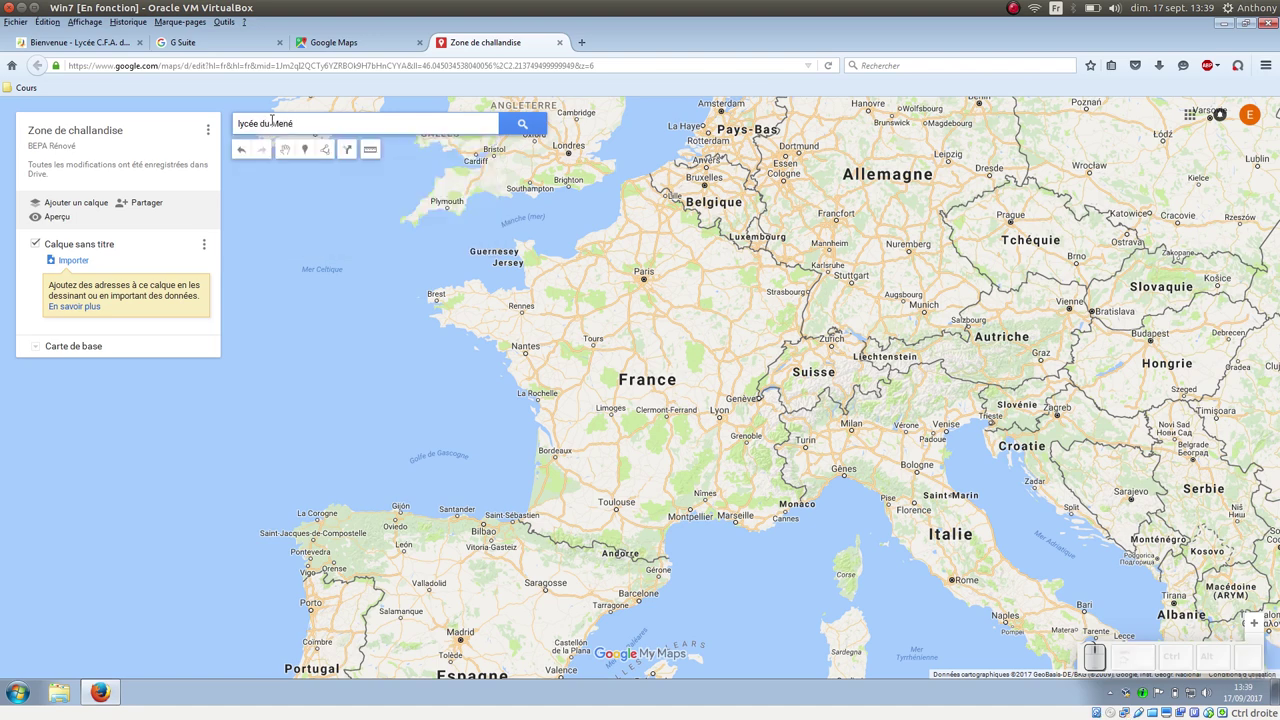
key(Return)
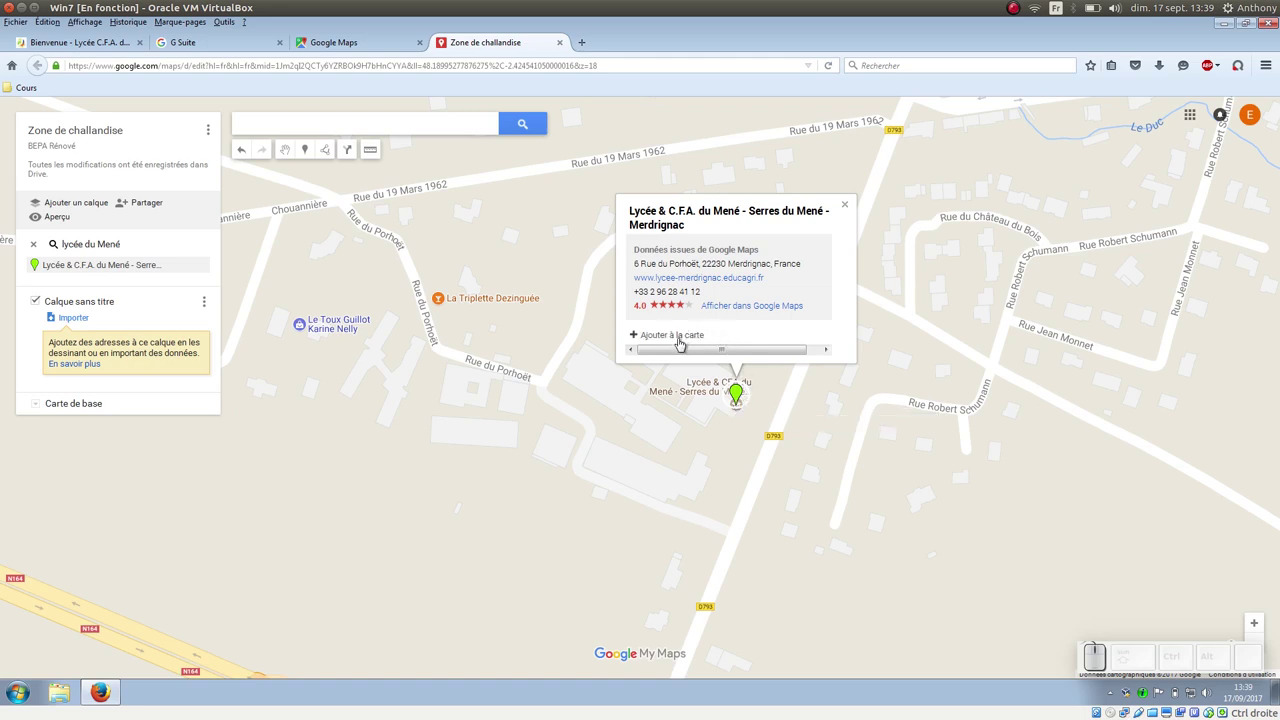
click(684, 341)
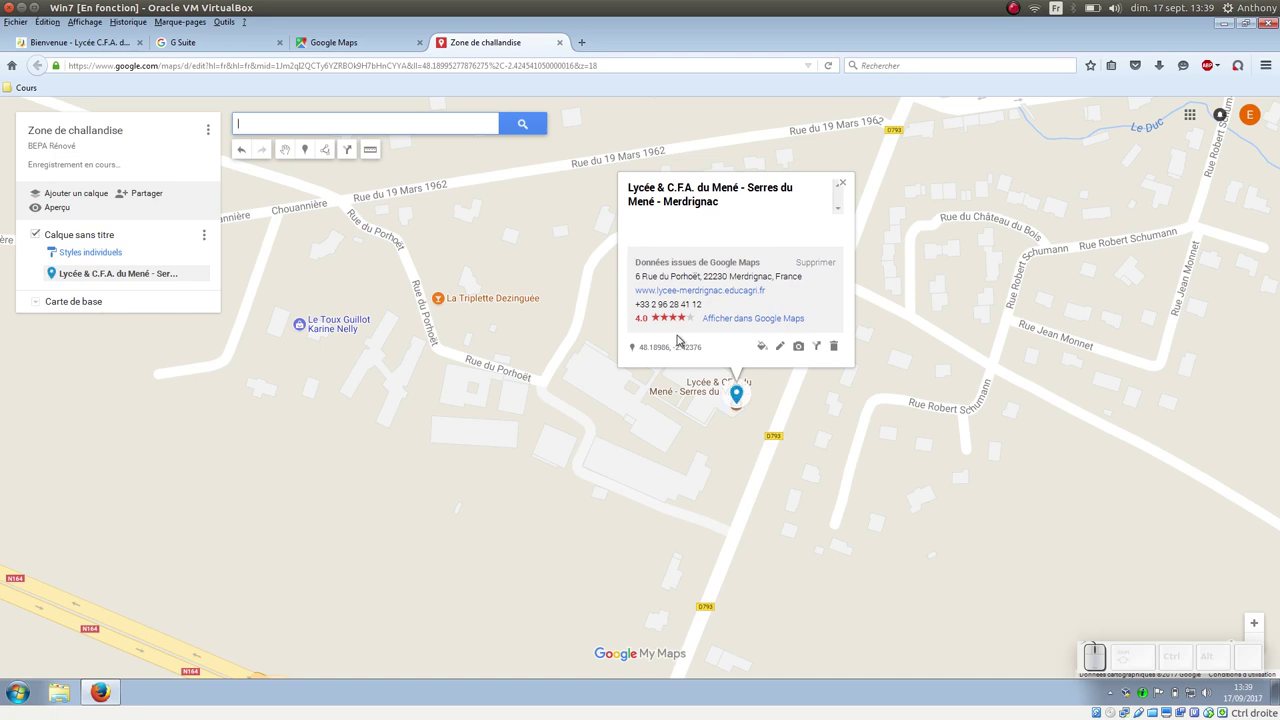
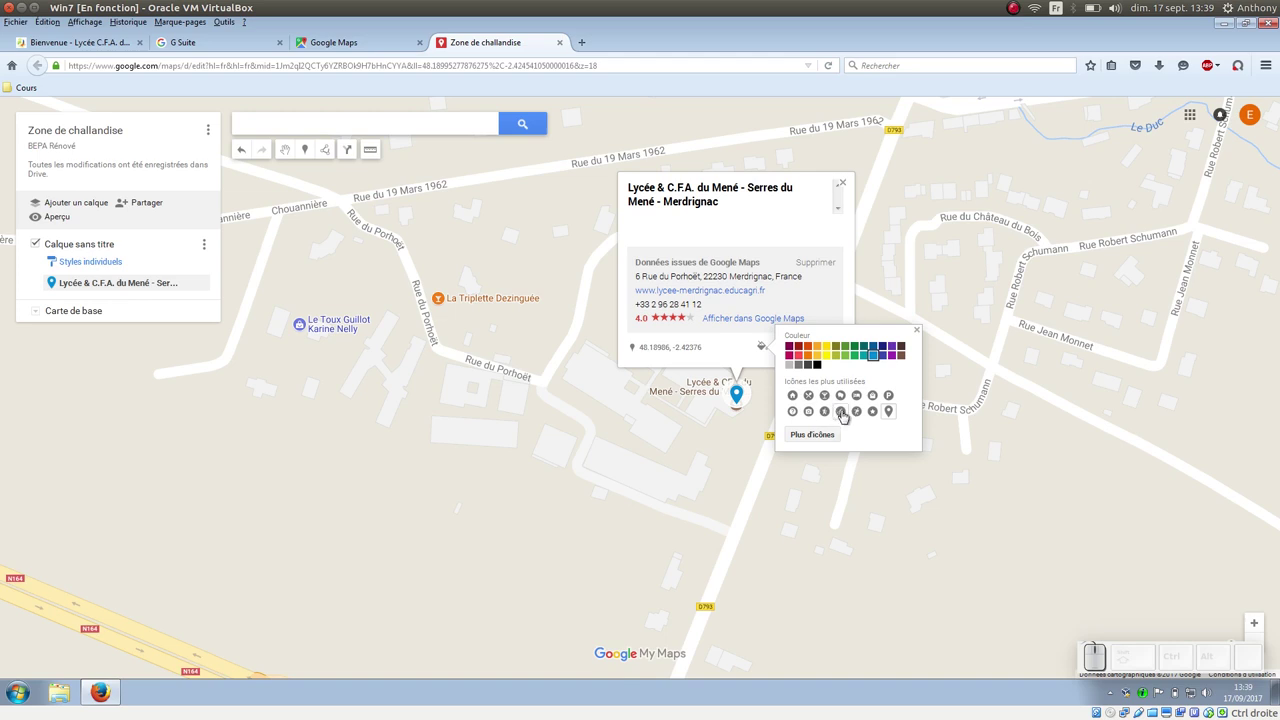
- Give the school marker a house icon and close its card
click(800, 396)
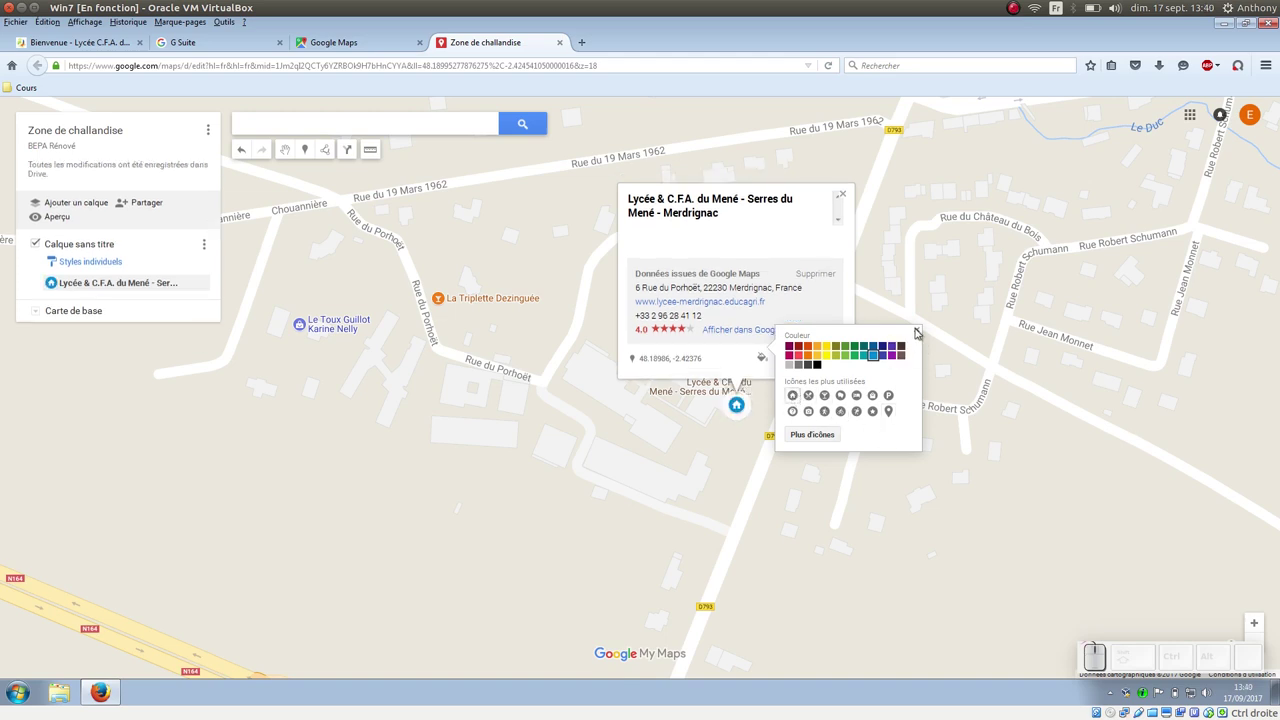
click(921, 335)
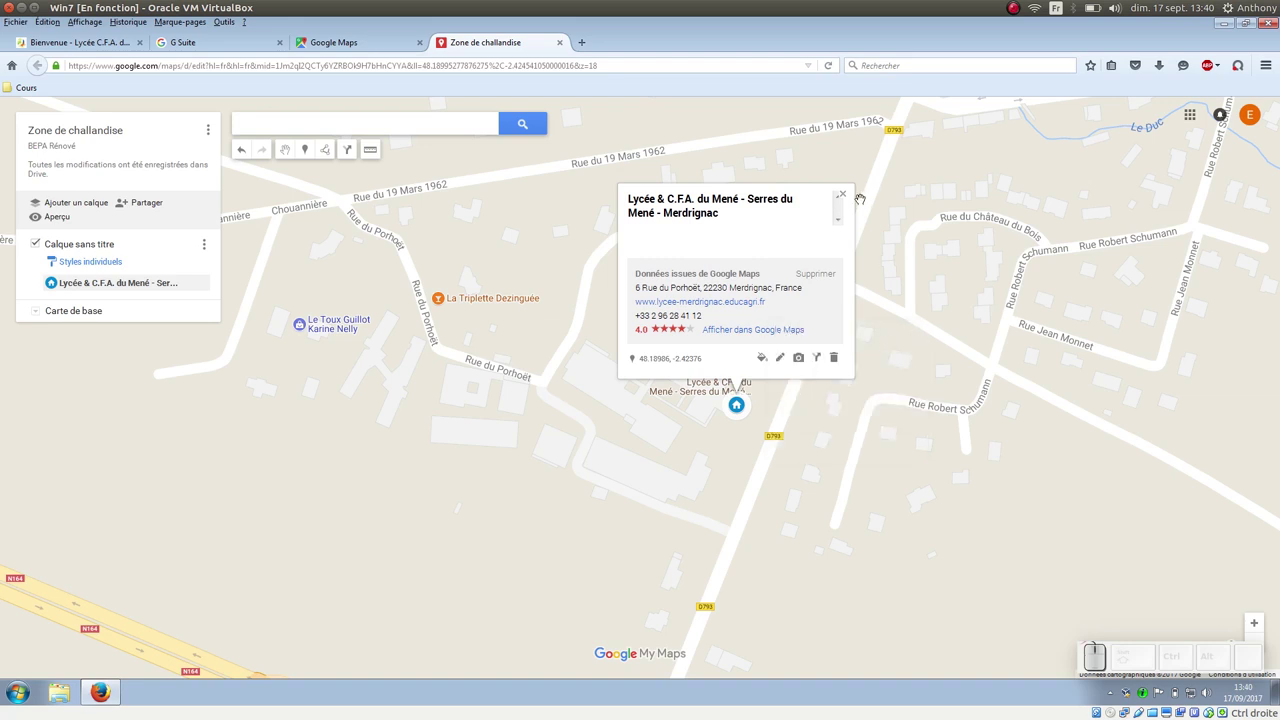
click(850, 197)
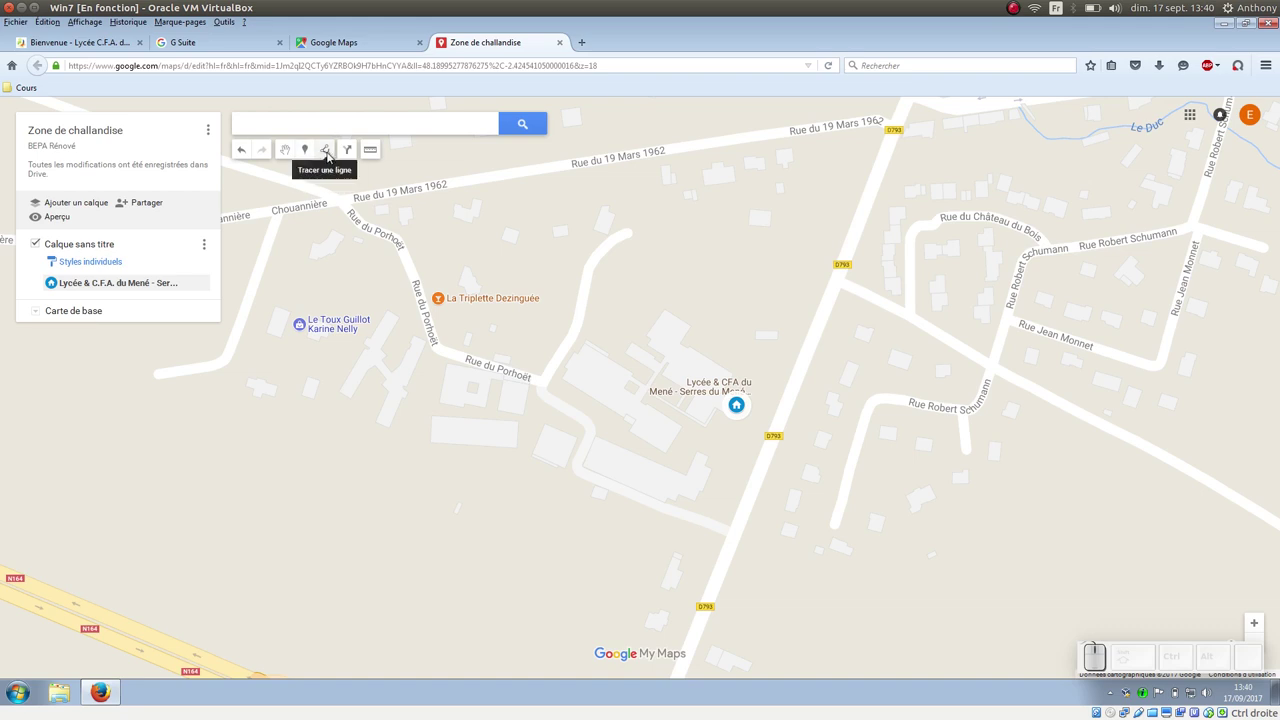
- Zoom out to see the towns surrounding the school
scroll(down, 3)
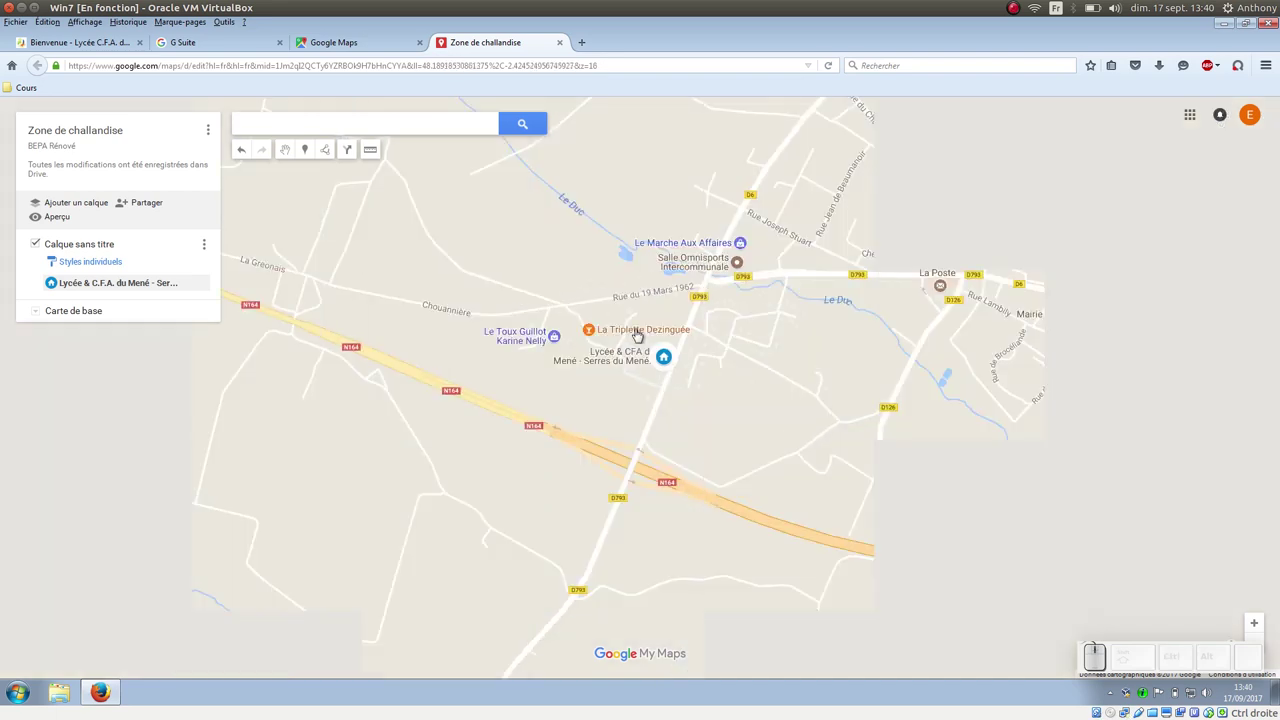
scroll(down, 3)
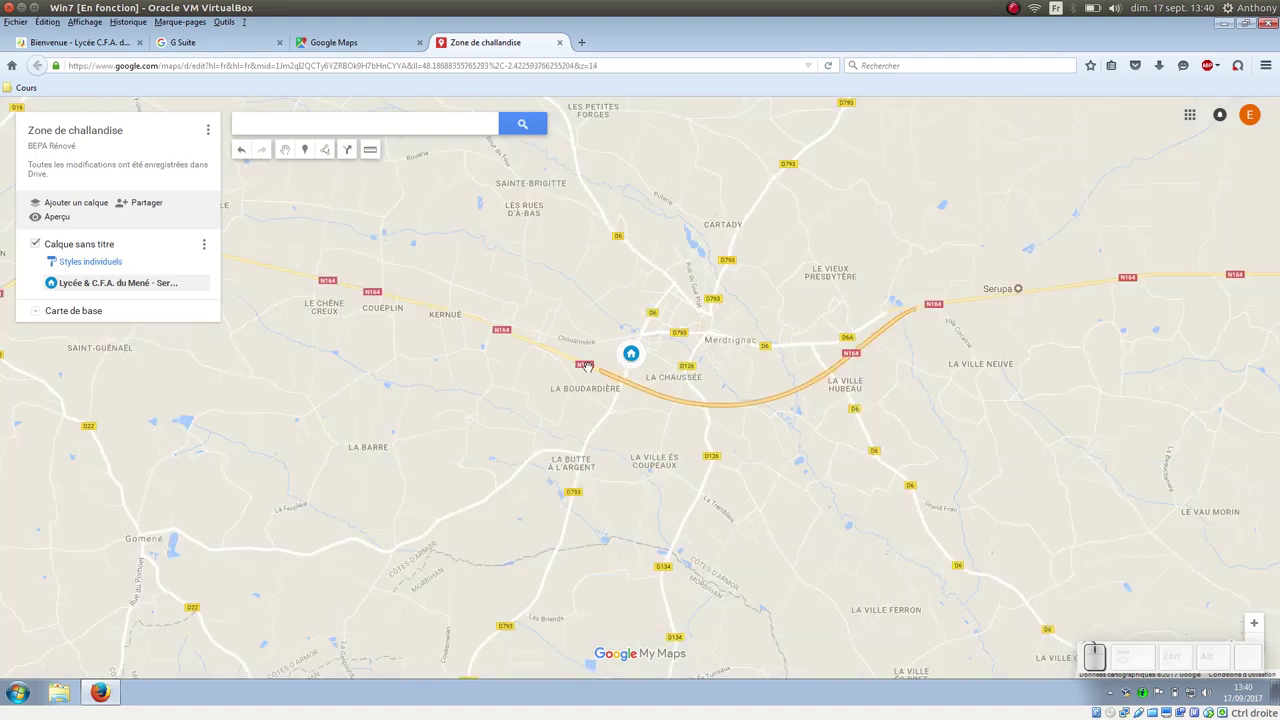
scroll(down, 3)
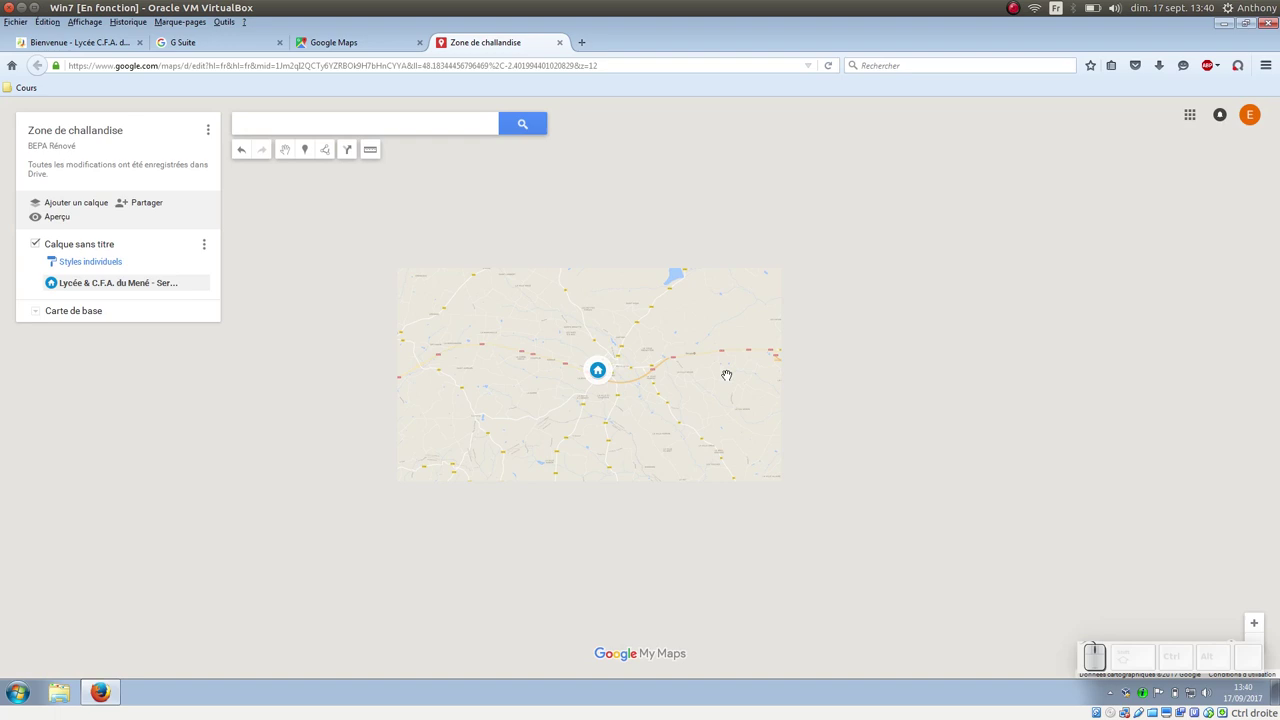
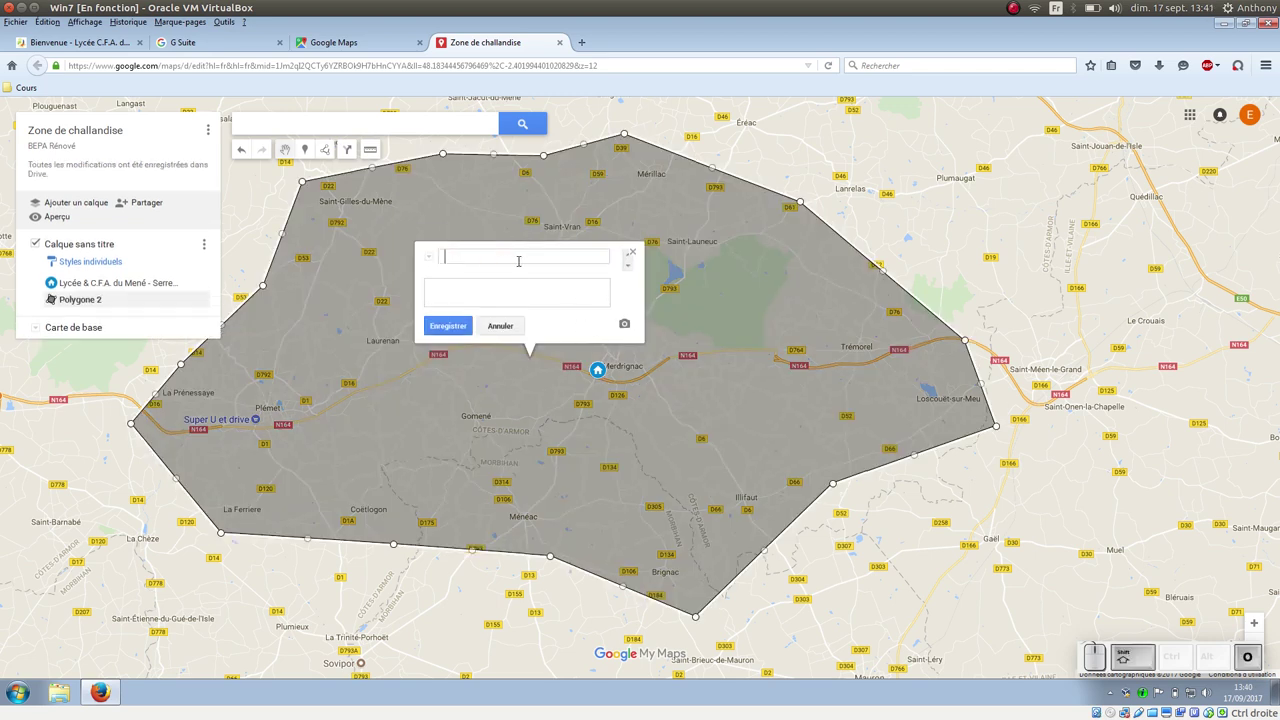
- Rename the polygon to 'Zone 1' and save it
key(shift+space)
key(KP_1)
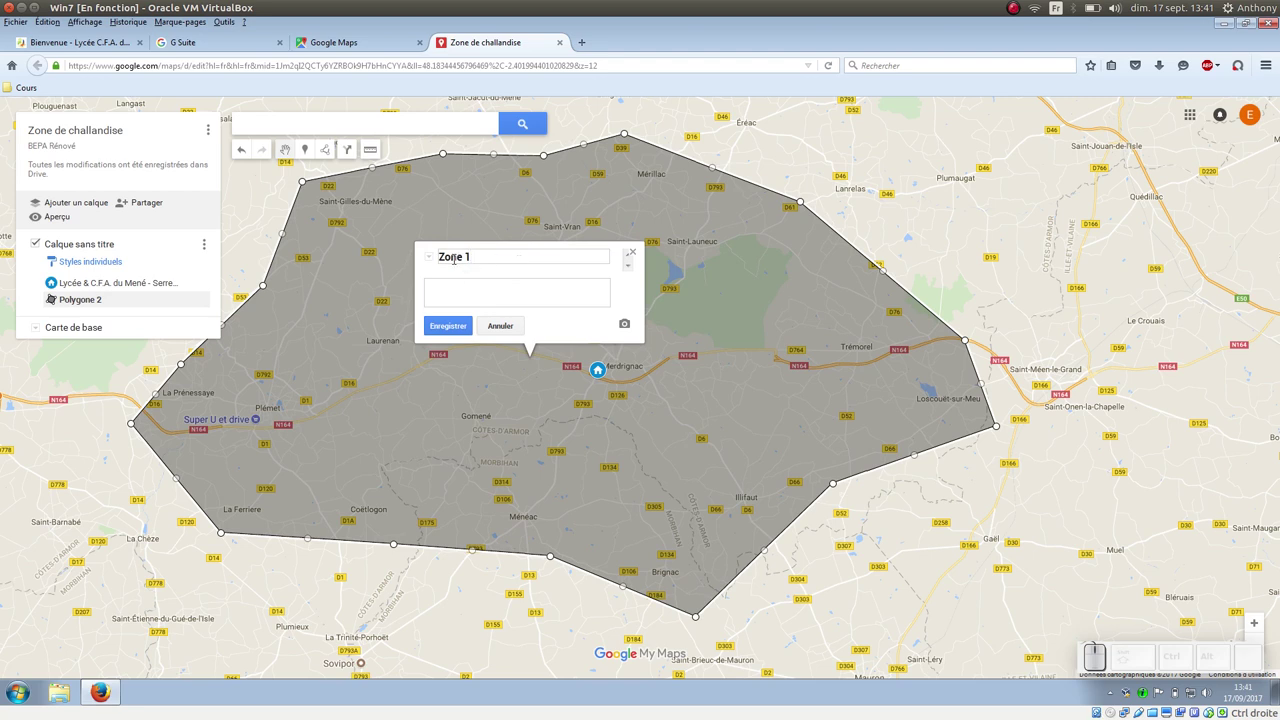
click(454, 322)
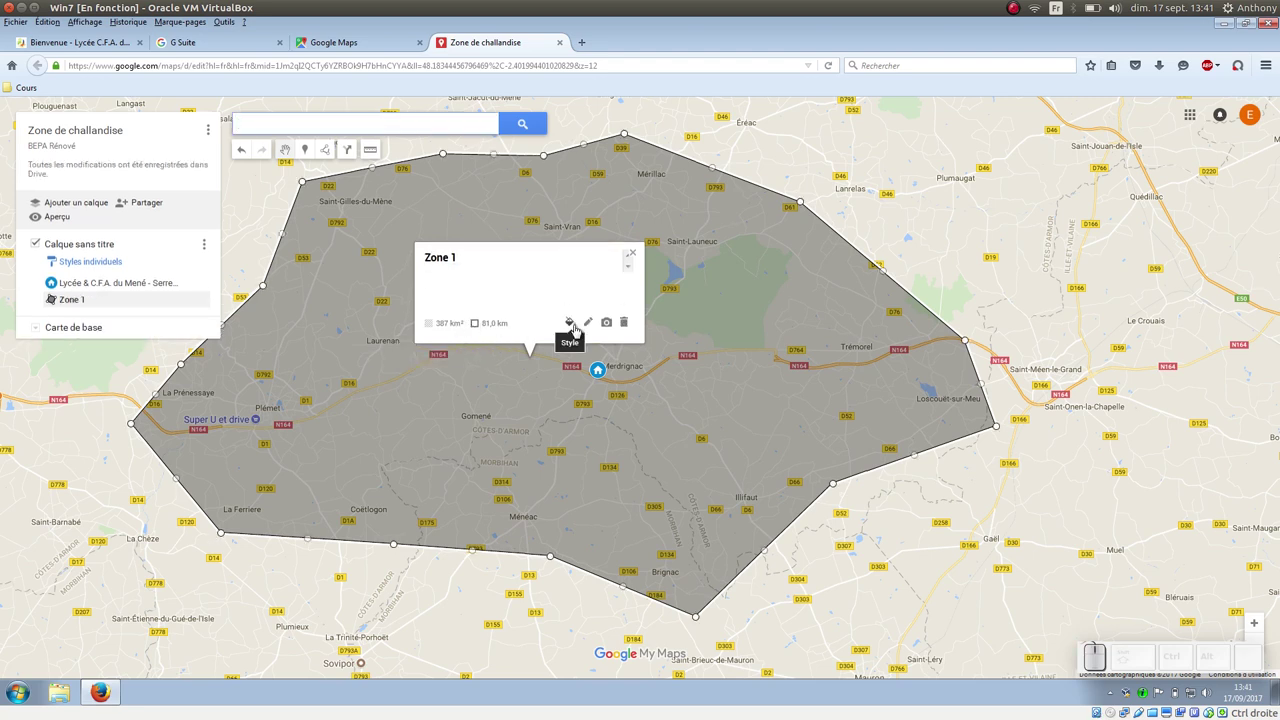
- Colour Zone 1 orange with partial fill transparency
click(581, 332)
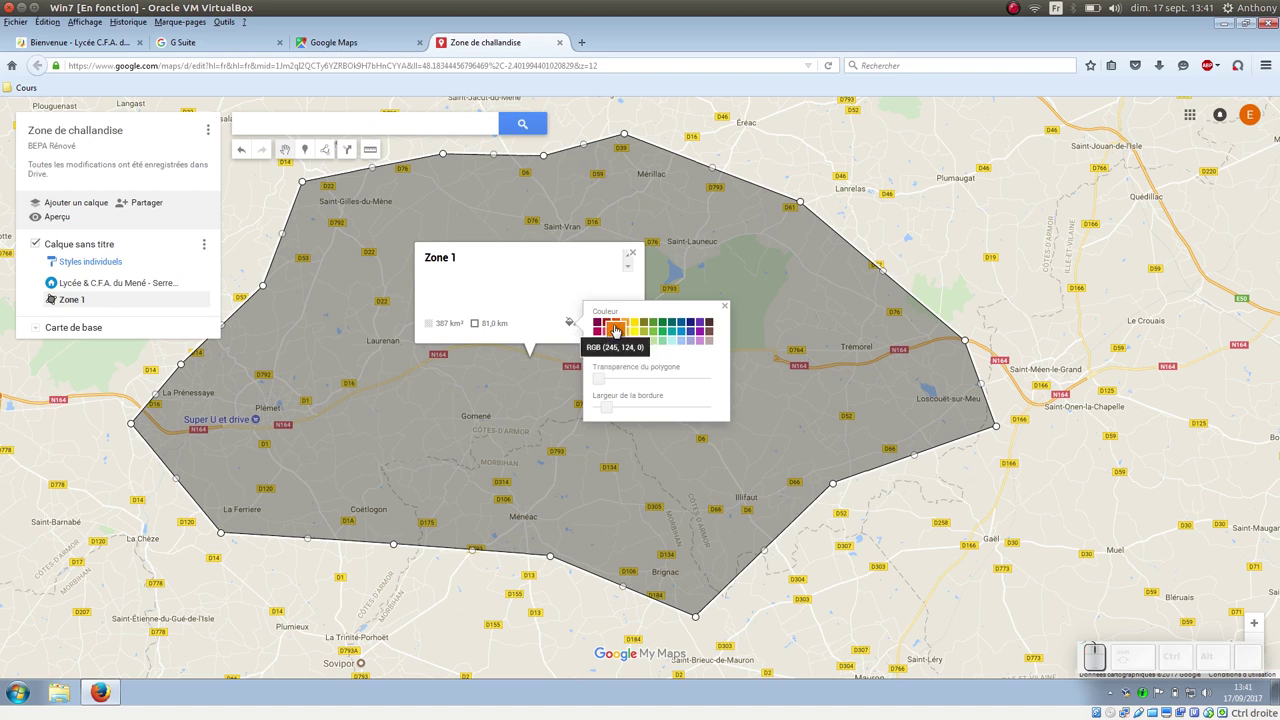
click(622, 332)
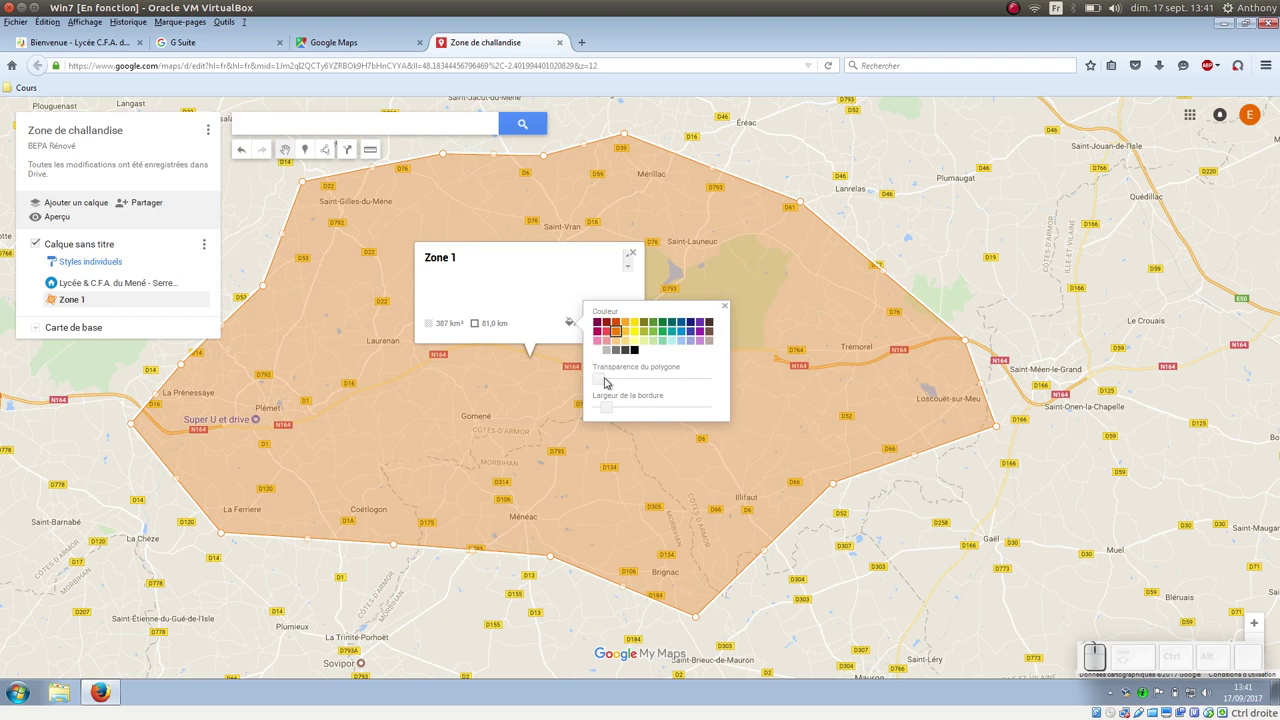
drag(600, 381, 670, 379)
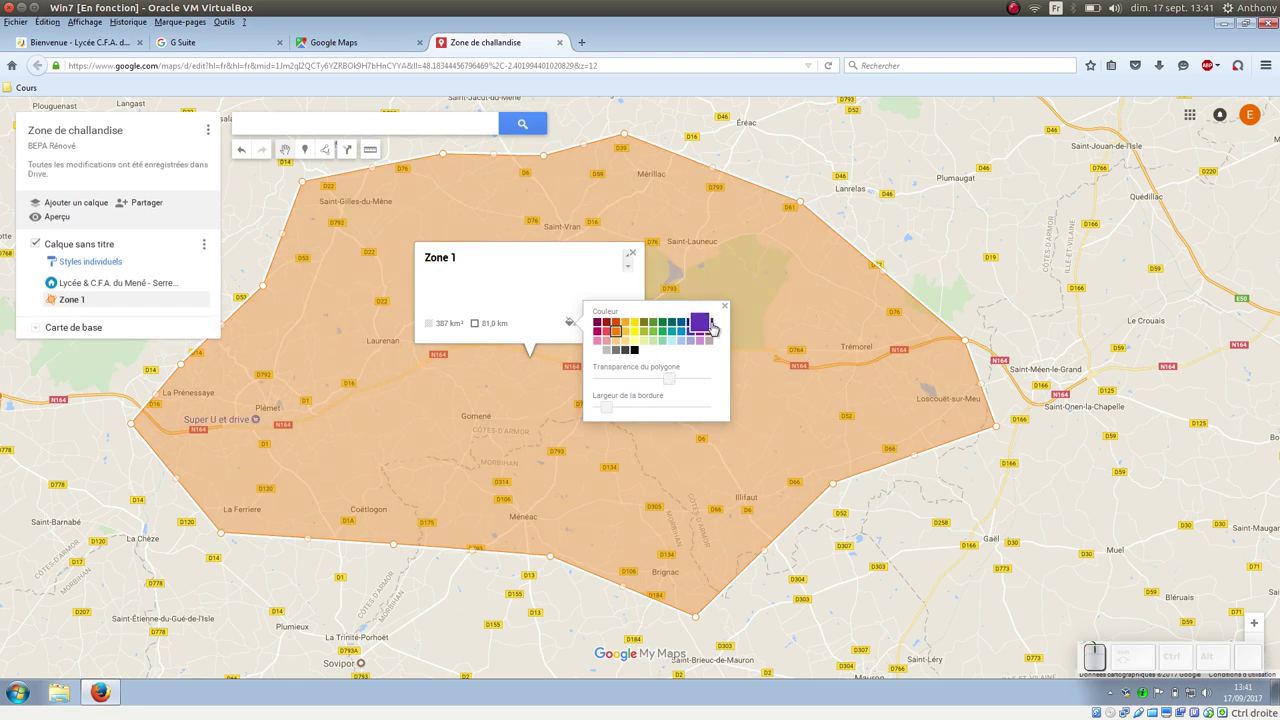
click(728, 313)
click(638, 255)
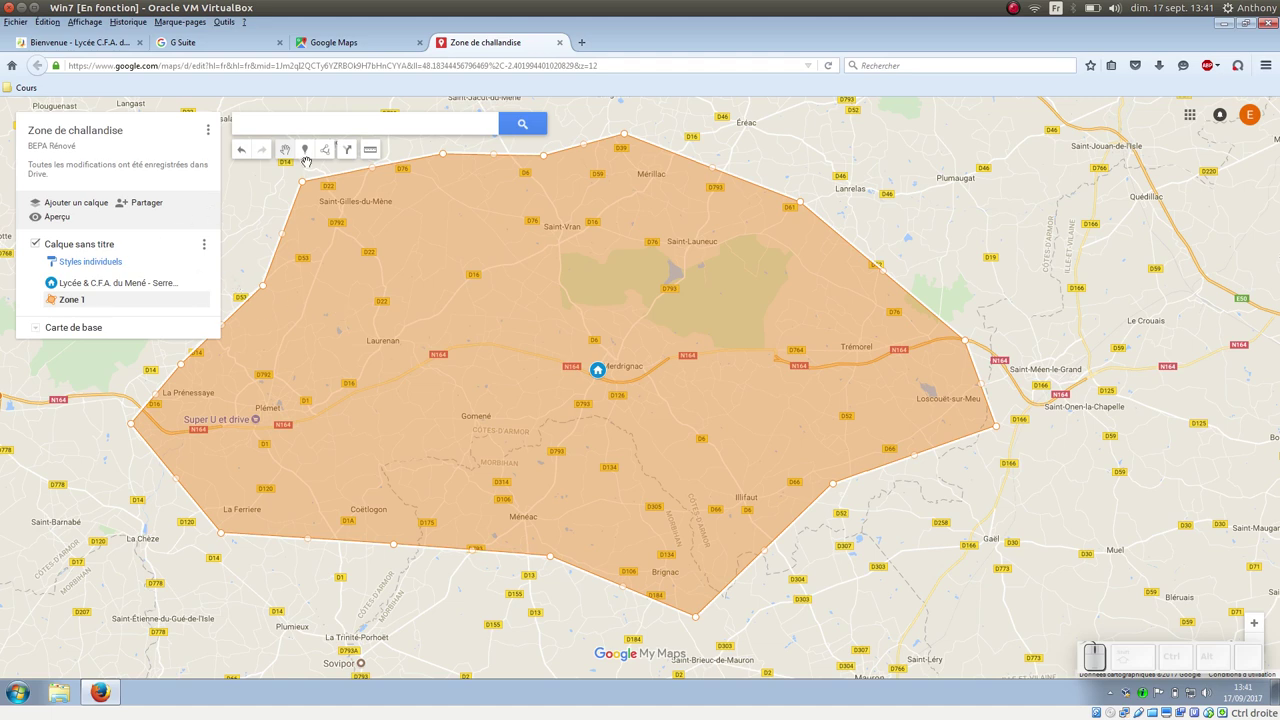
- Add a driving route from the school to a point near Saint-Launeuc
click(330, 147)
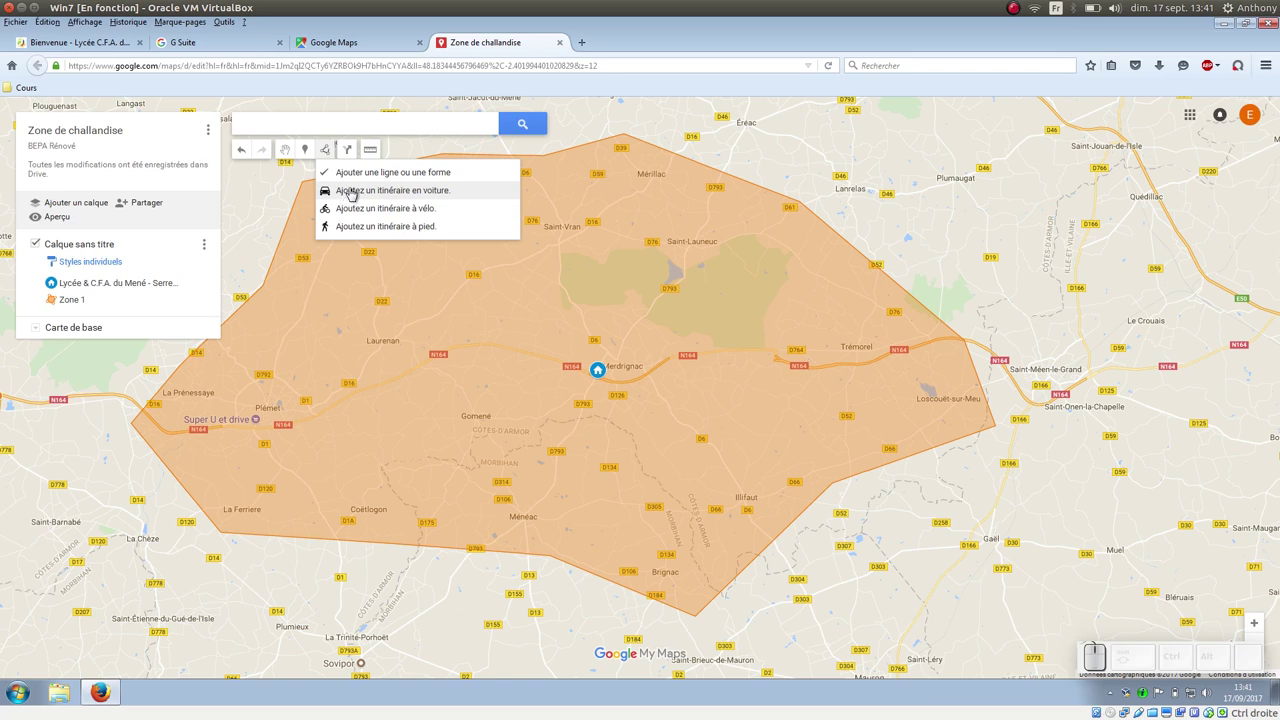
click(360, 194)
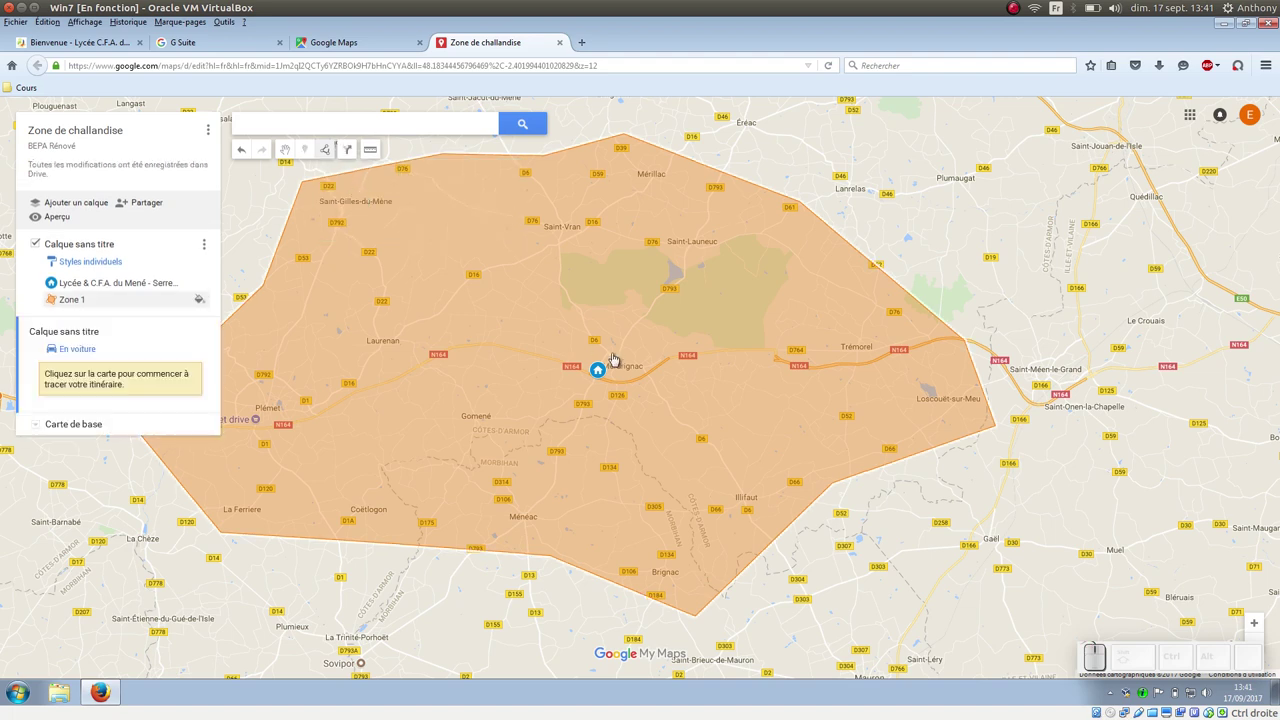
click(606, 377)
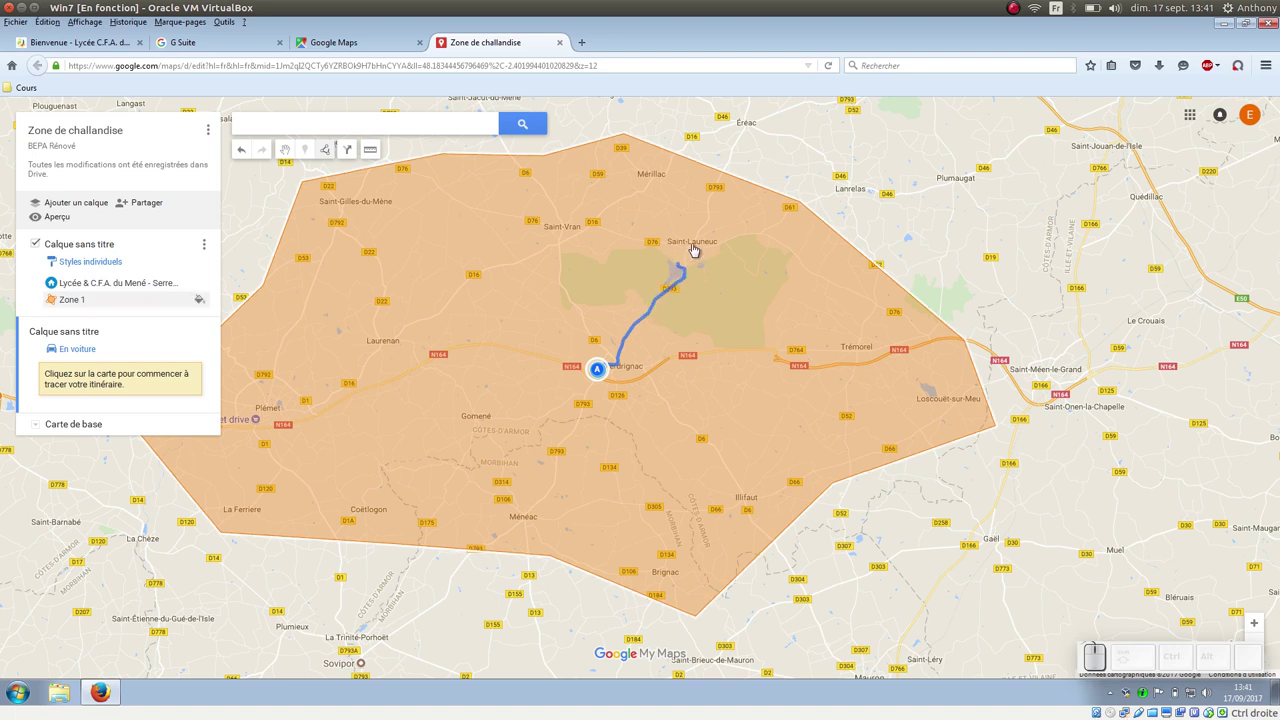
click(700, 245)
- Move the route destination to D76, Mérillac
click(694, 238)
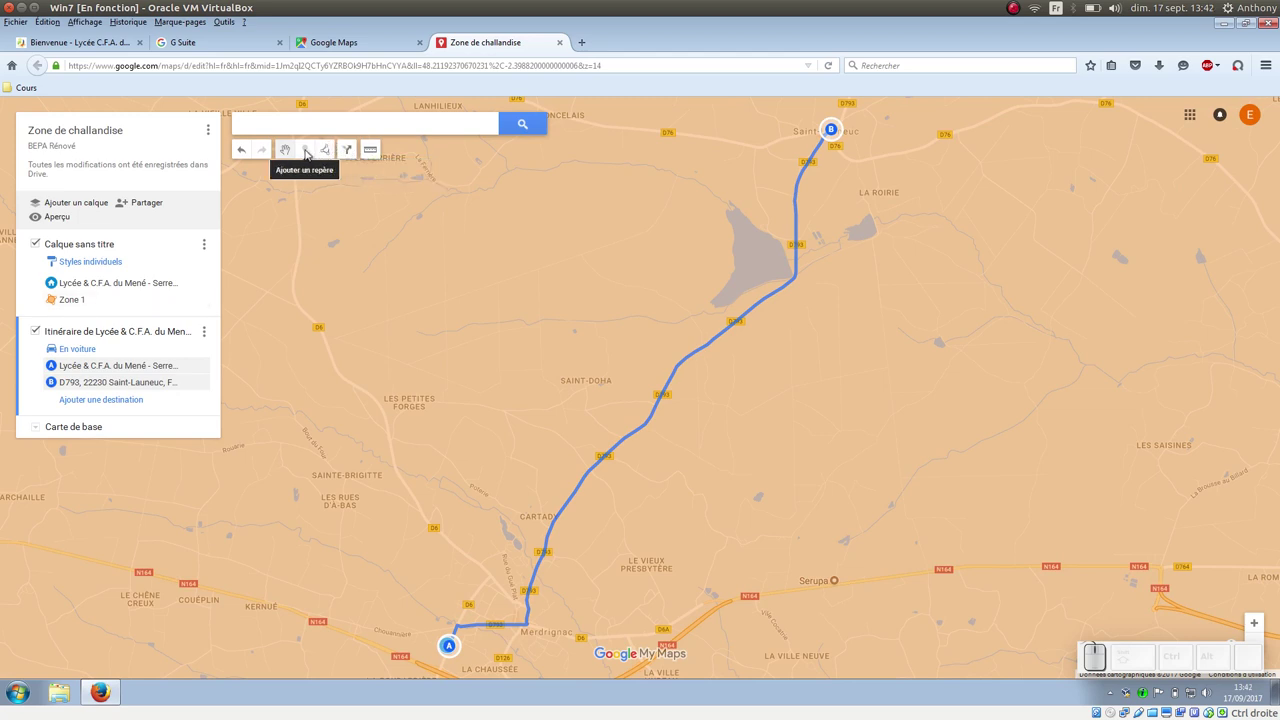
click(285, 144)
drag(836, 135, 576, 120)
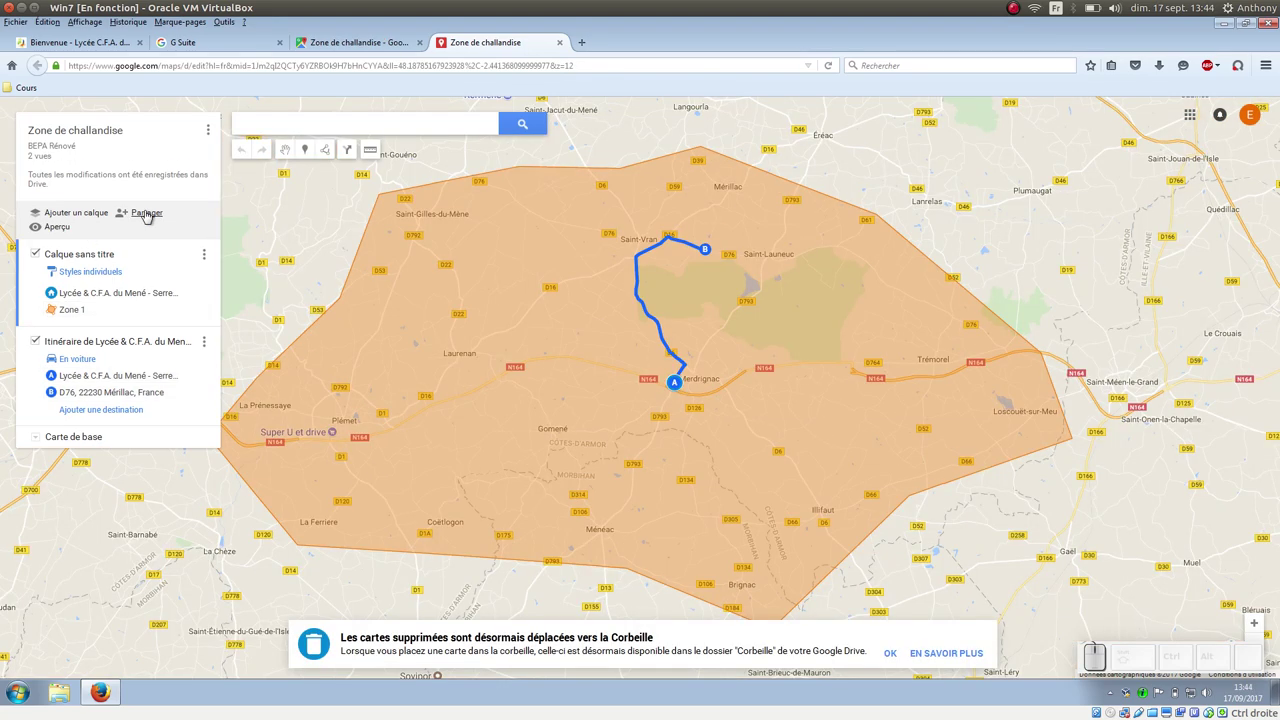
- Share the map with a user given Lecture (view-only) access and send the invitation
click(151, 216)
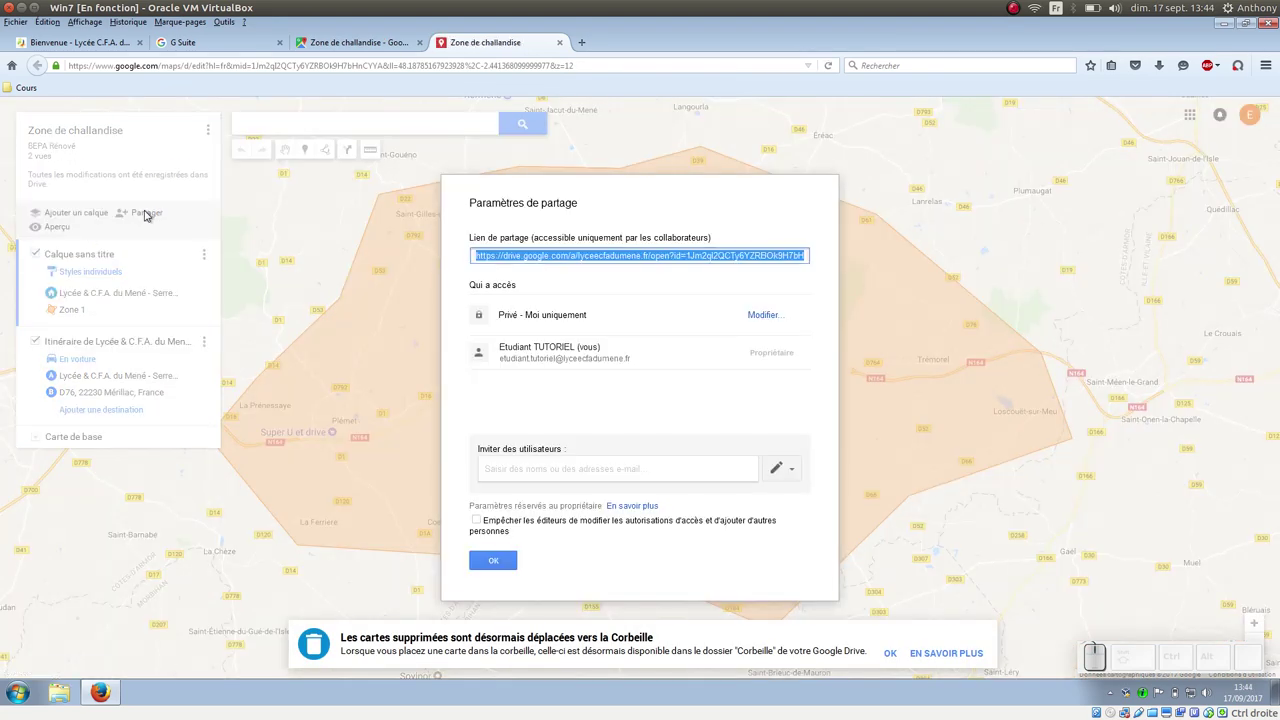
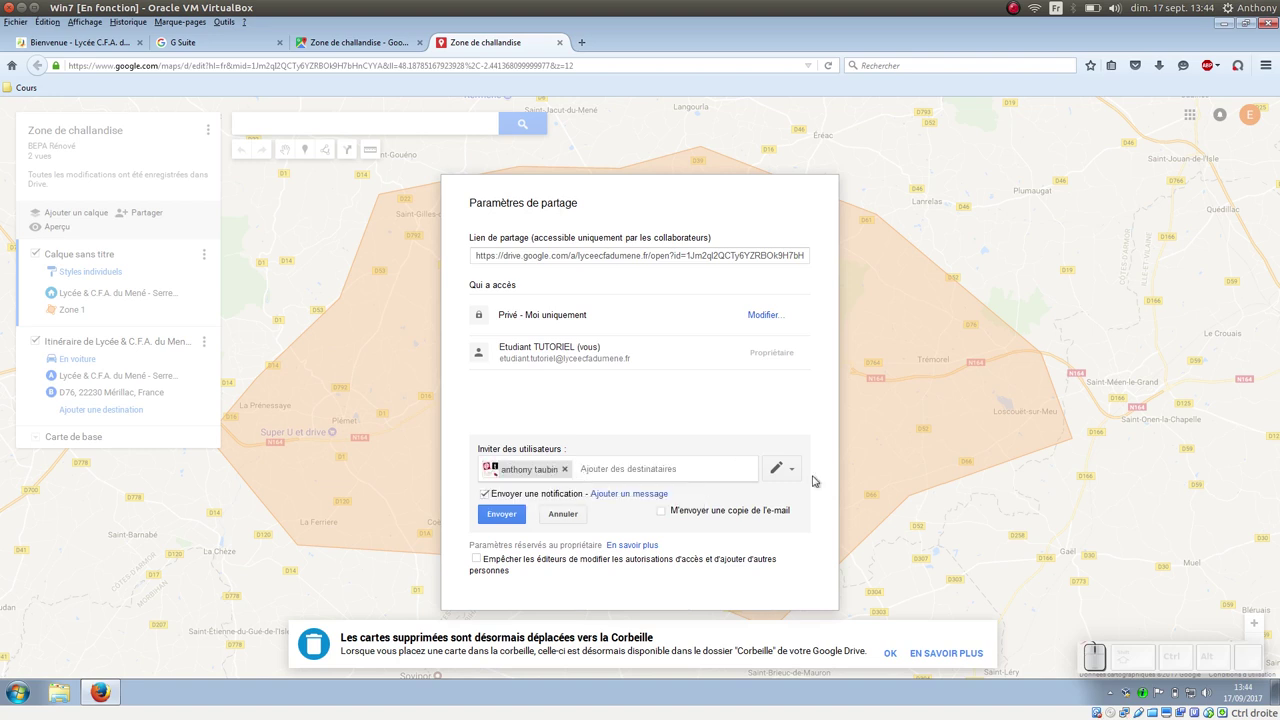
click(795, 476)
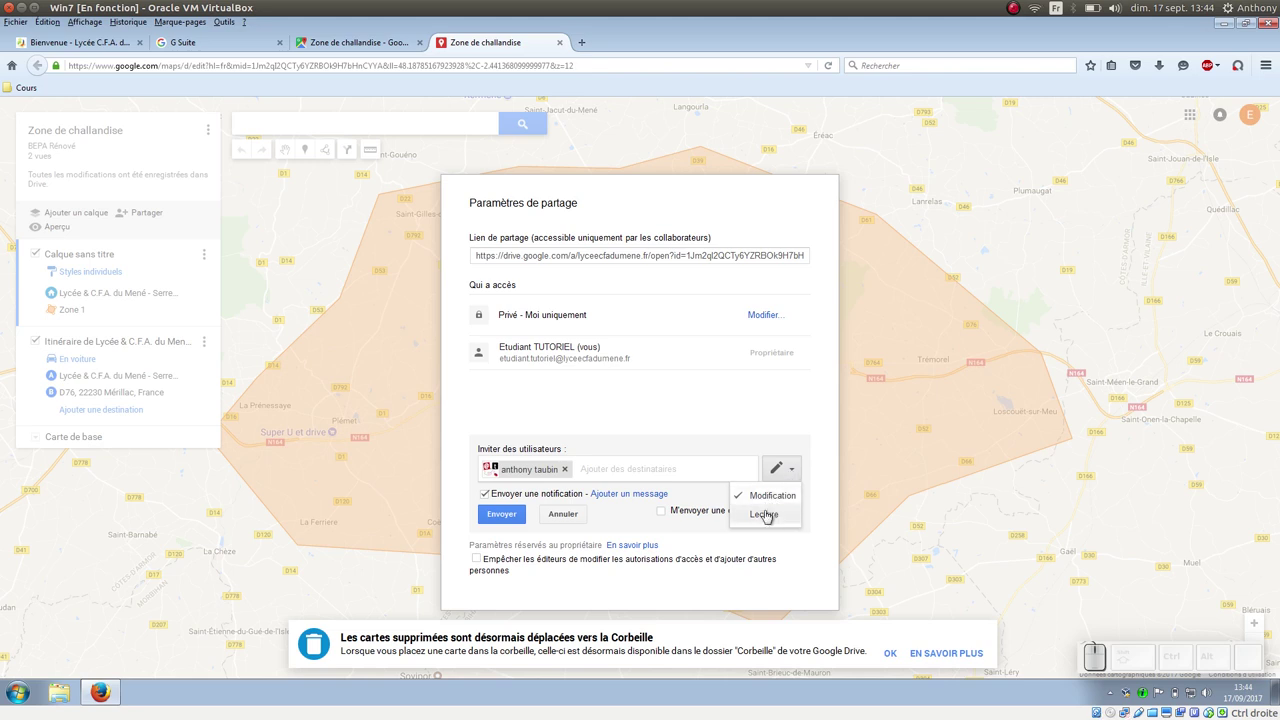
click(774, 520)
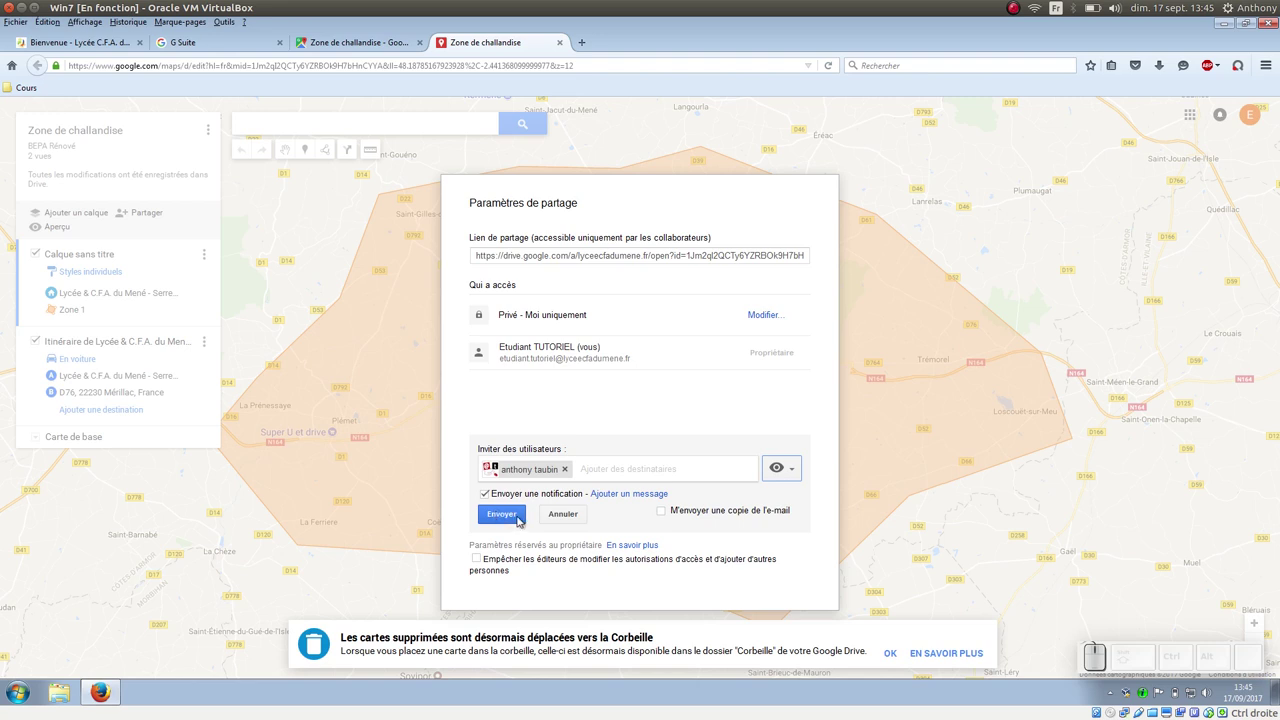
click(566, 525)
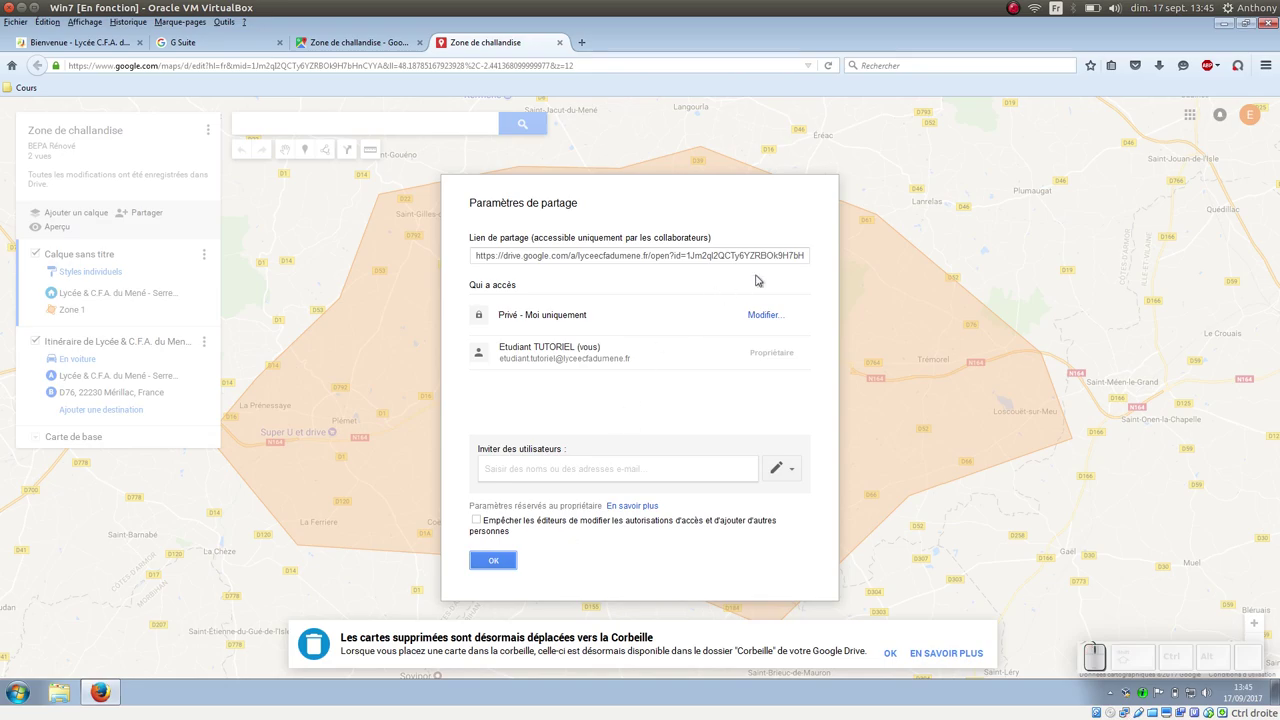